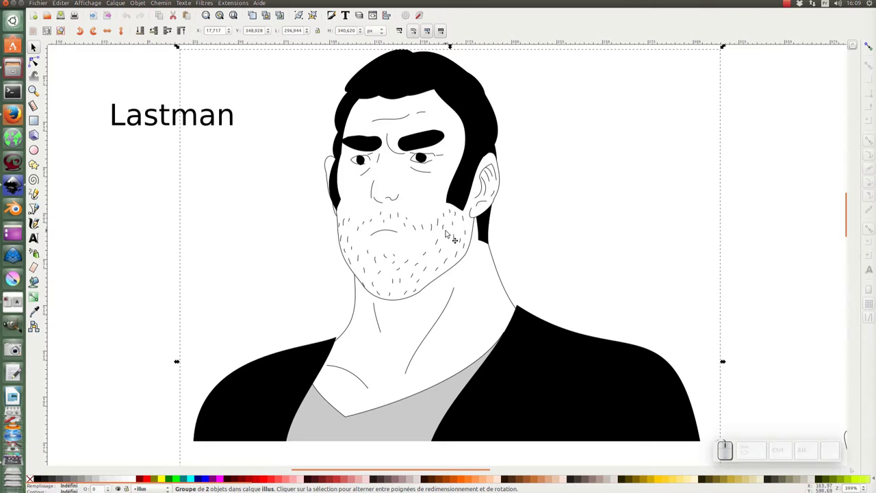
# - Reselect the whole portrait group and go to the File menu for PNG export
pyautogui.click(256, 176)
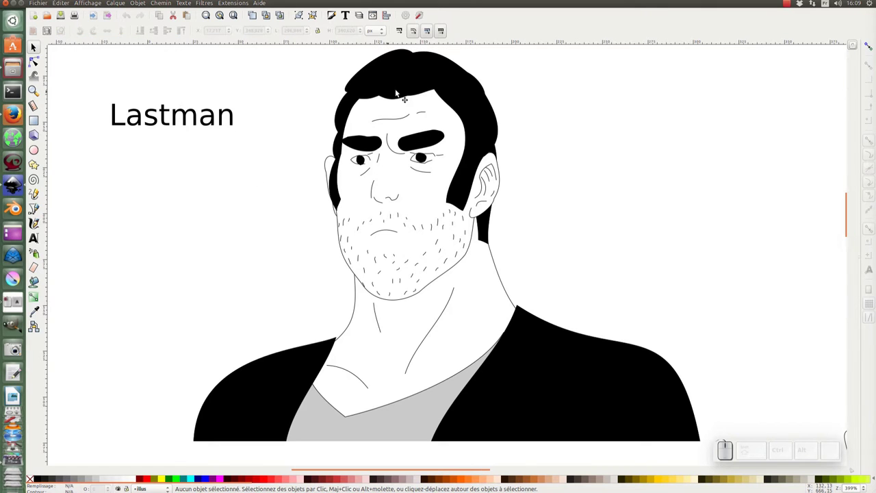
pyautogui.click(404, 86)
pyautogui.click(264, 160)
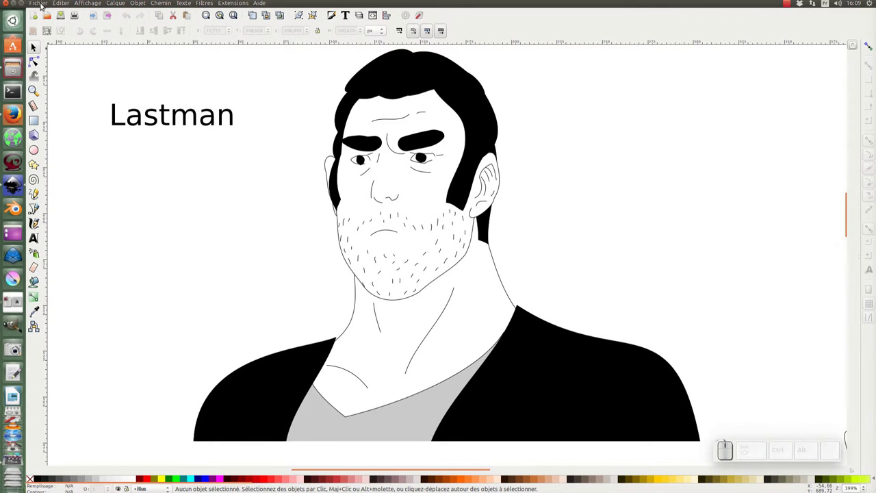
pyautogui.click(46, 6)
pyautogui.click(45, 7)
pyautogui.click(396, 88)
# - Export the selection at 800×918 as ra01.png on the Desktop, then start a new document
pyautogui.click(46, 8)
pyautogui.click(67, 103)
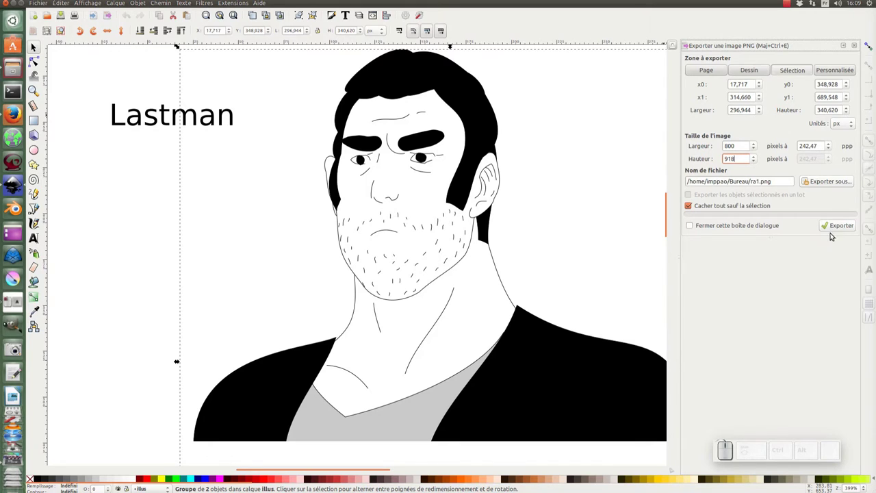
pyautogui.click(827, 182)
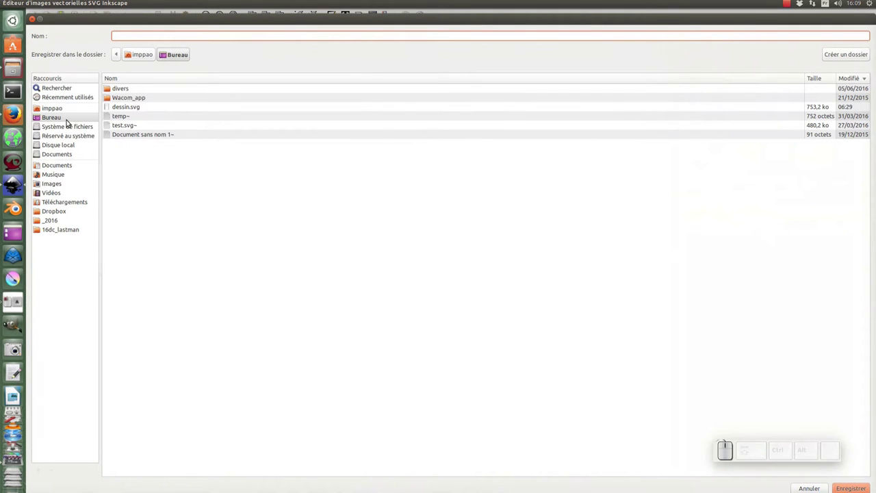
pyautogui.click(56, 120)
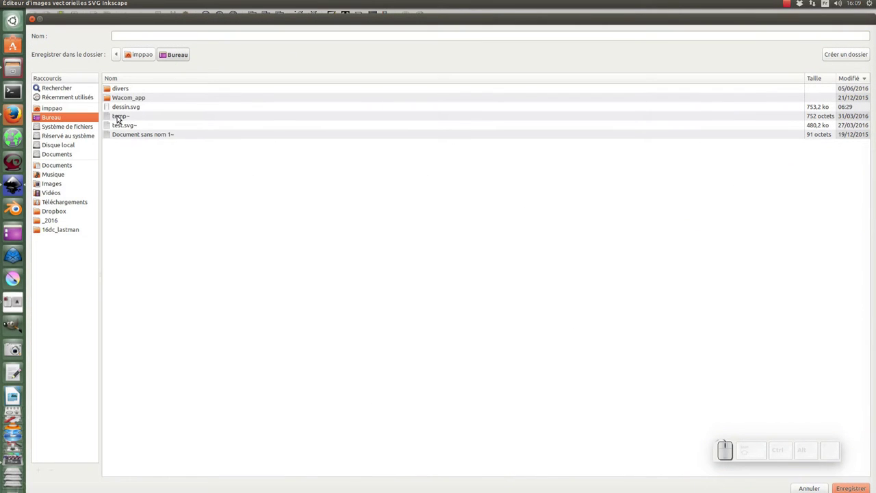
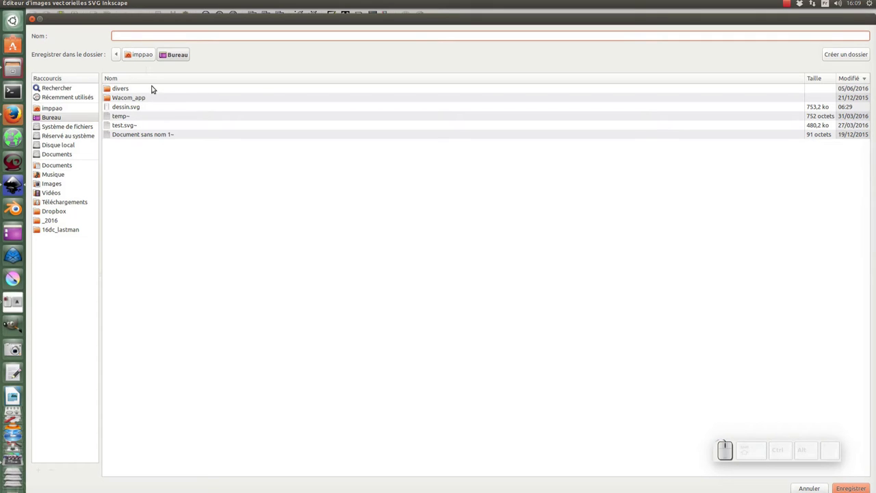
pyautogui.press('KP_1')
pyautogui.press('shift+;')
pyautogui.press('shift+p')
pyautogui.press('n')
pyautogui.press('g')
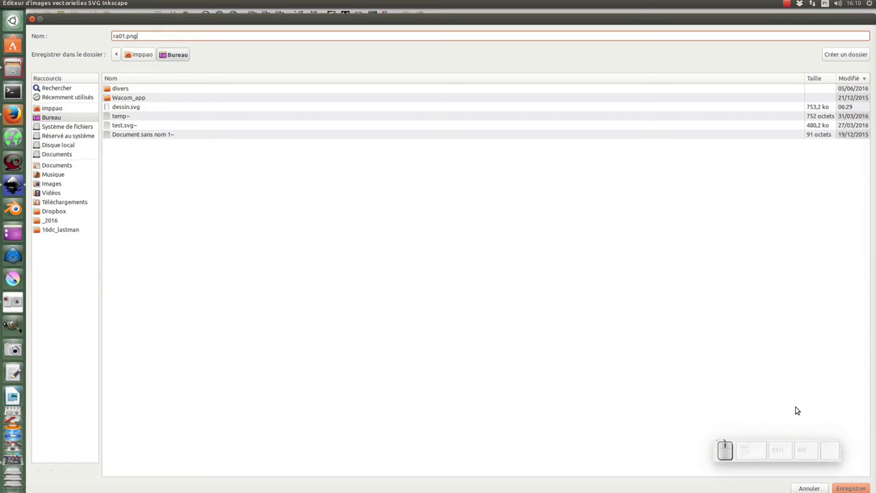
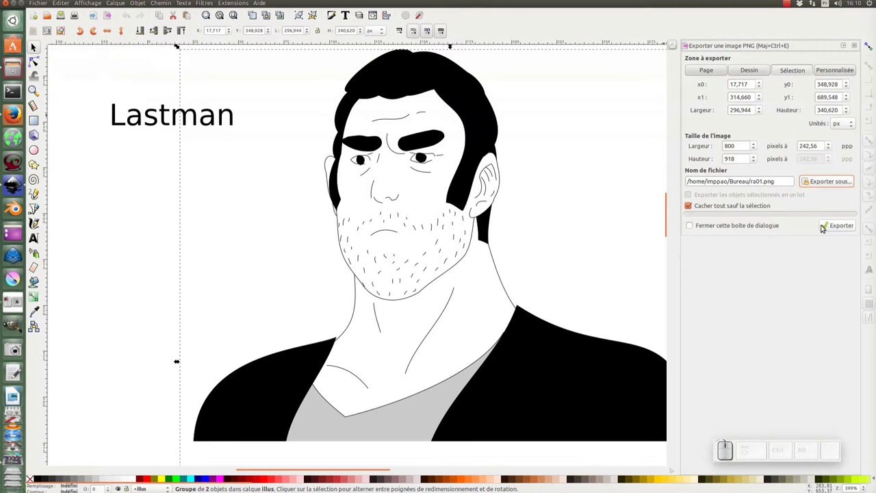
pyautogui.click(831, 233)
pyautogui.click(81, 64)
# - Import ra01.png as an embedded image into the new document and fit the page in view
pyautogui.click(33, 19)
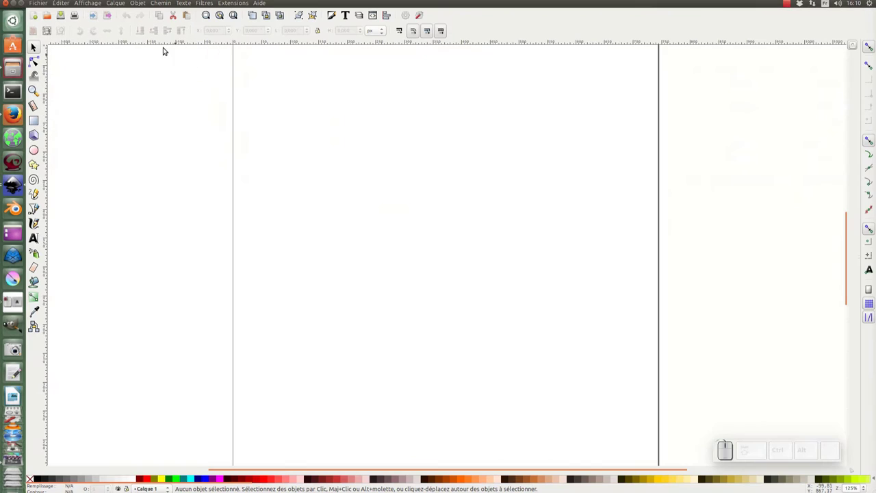
pyautogui.click(41, 5)
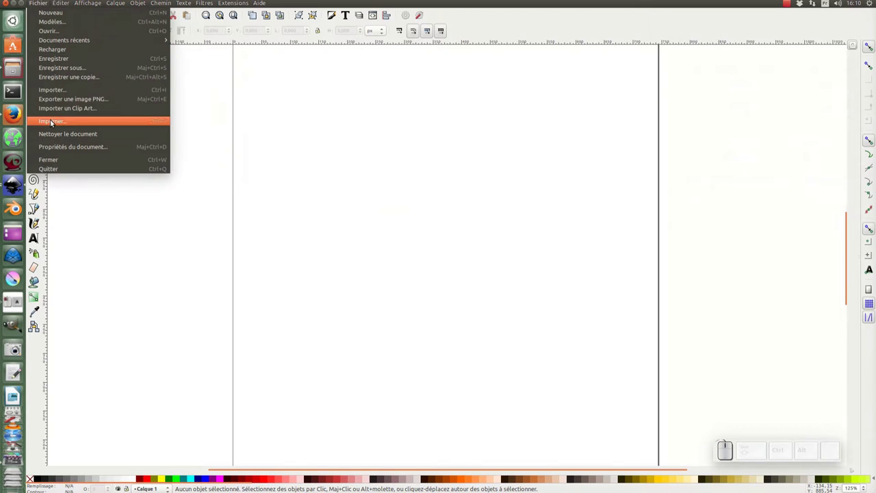
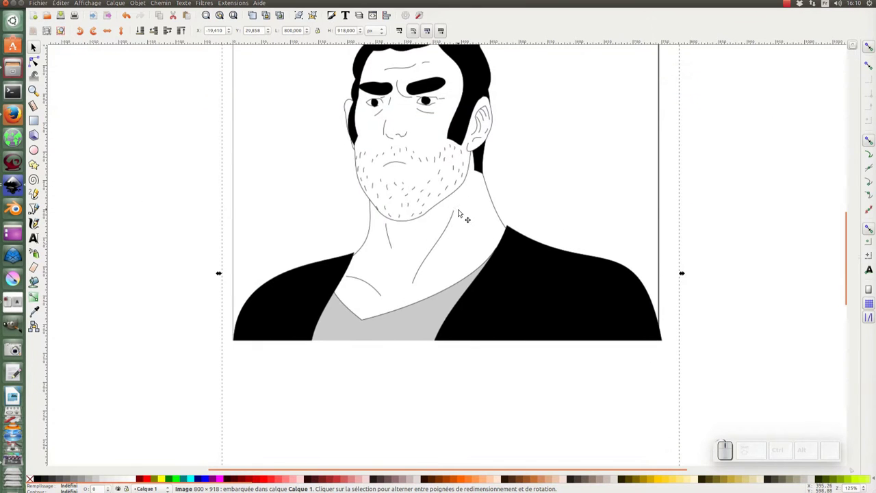
pyautogui.press('KP_Subtract')
# - In the Layers panel, rename Calque 1 to modele
pyautogui.click(117, 7)
pyautogui.click(133, 174)
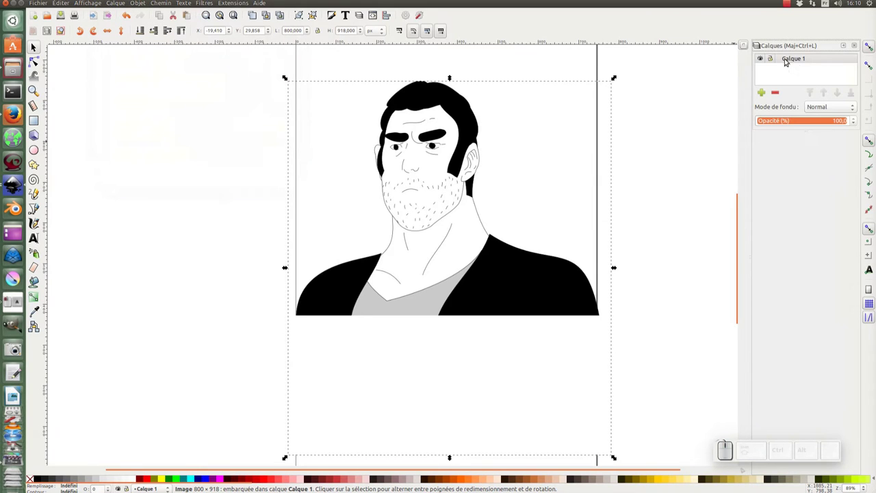
pyautogui.click(771, 59)
pyautogui.click(791, 63)
pyautogui.click(798, 59)
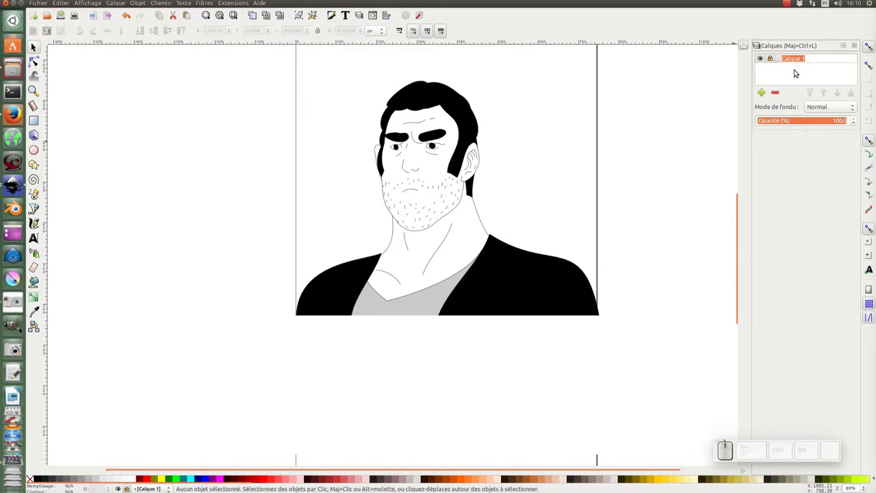
pyautogui.press('m')
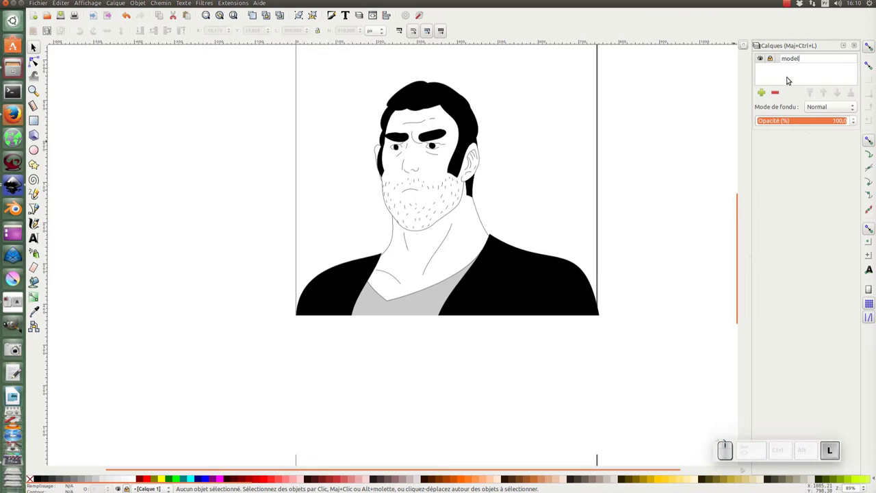
pyautogui.press('Return')
# - Add an illustration layer above modele and lock the modele layer
pyautogui.click(759, 96)
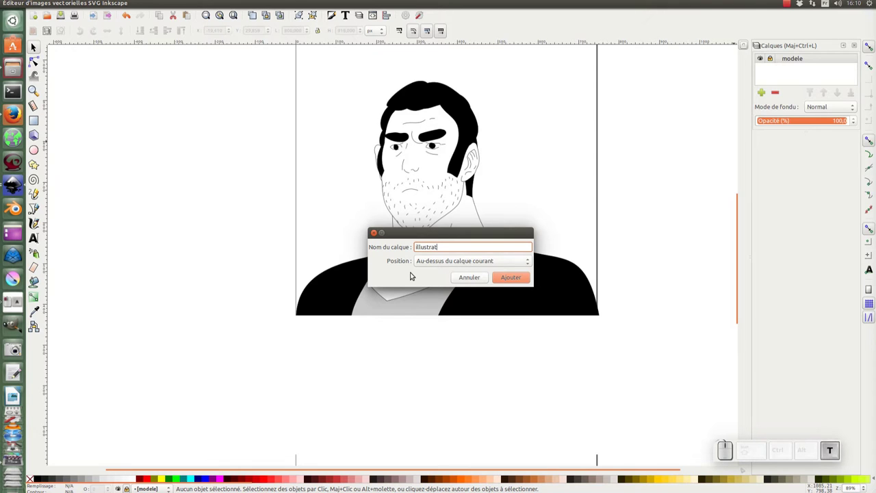
pyautogui.press('Return')
pyautogui.click(795, 76)
pyautogui.click(795, 60)
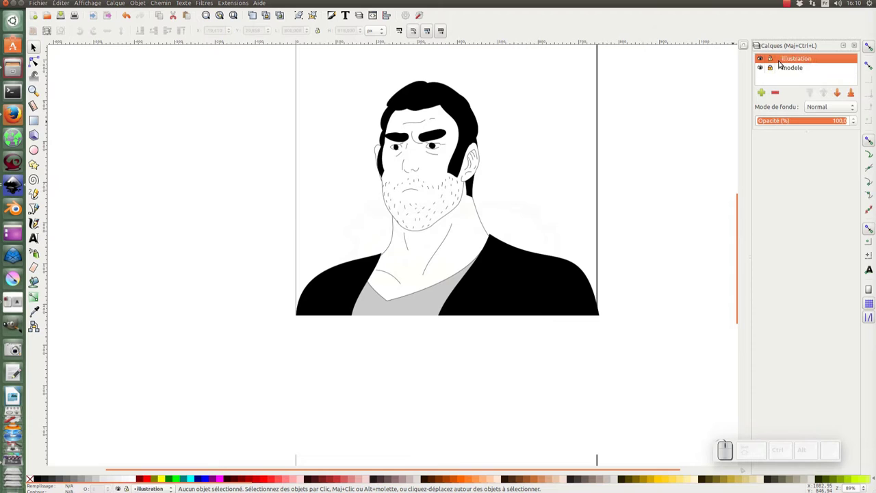
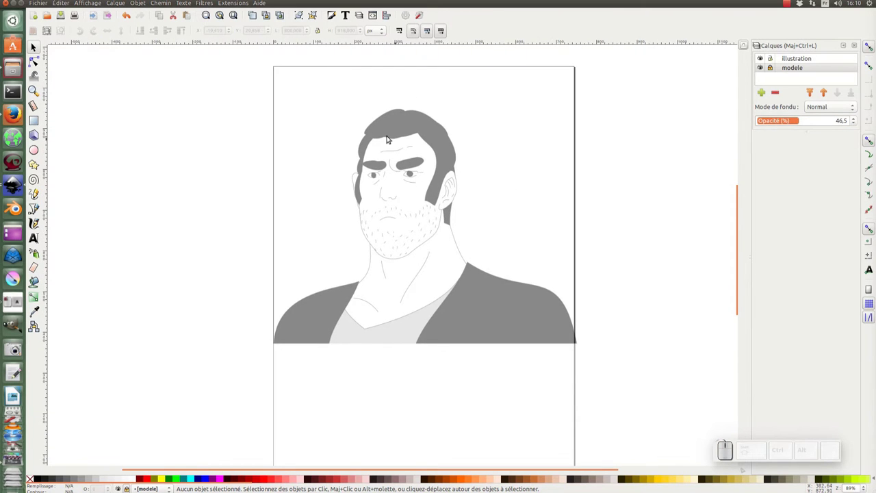
# - Save the drawing as dessin-1.svg on the Desktop and zoom in on the portrait's face
pyautogui.press('ctrl+s')
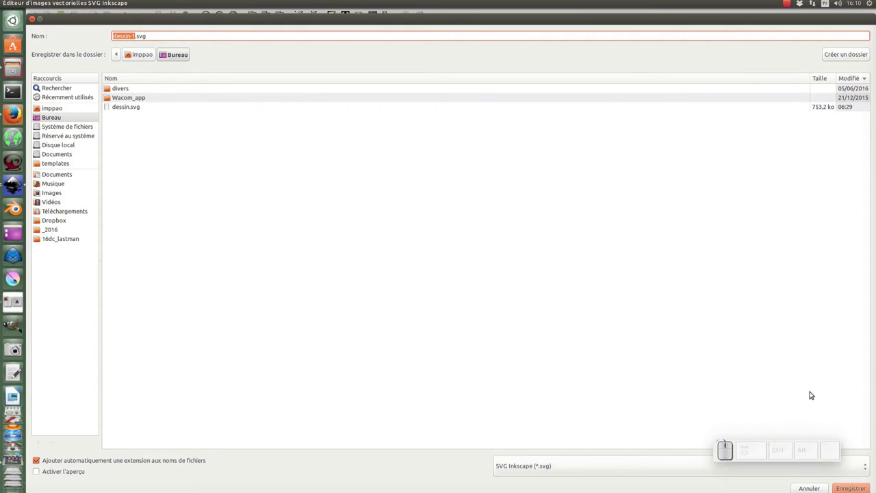
pyautogui.click(852, 489)
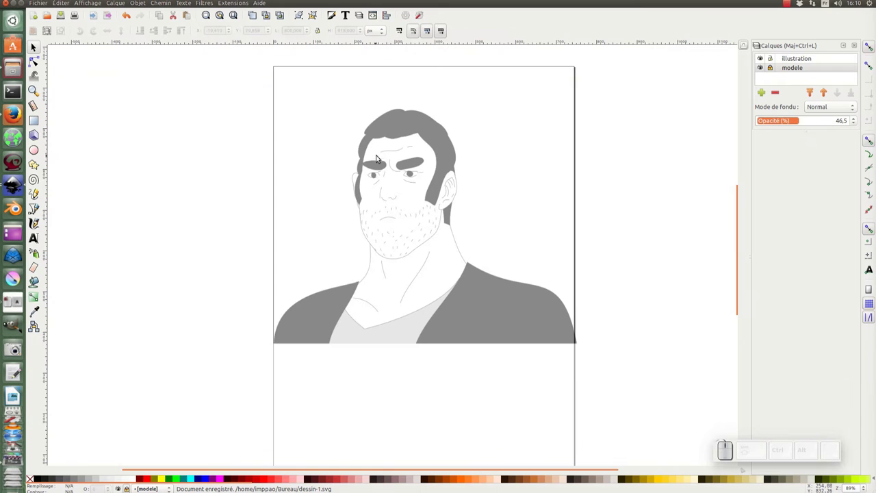
pyautogui.click(382, 156)
pyautogui.click(448, 180)
pyautogui.press('ctrl+s')
pyautogui.press('z')
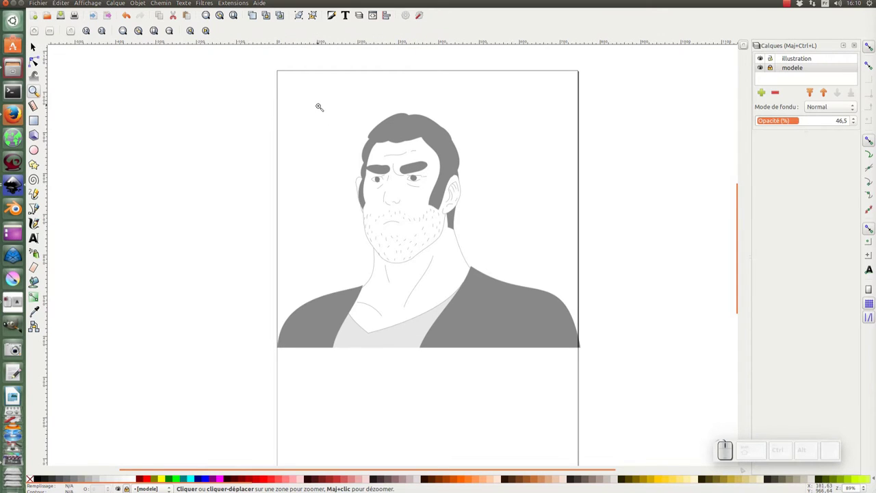
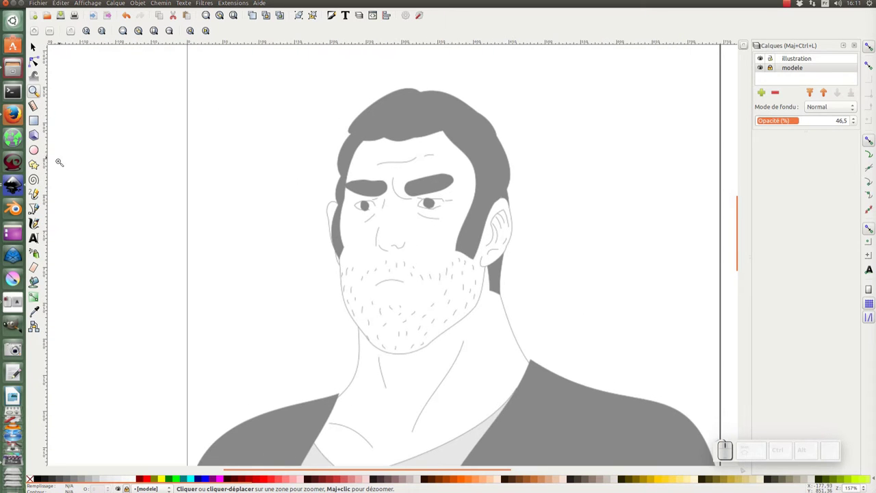
# - Pick the Pencil tool and make the illustration layer current for drawing
pyautogui.click(37, 200)
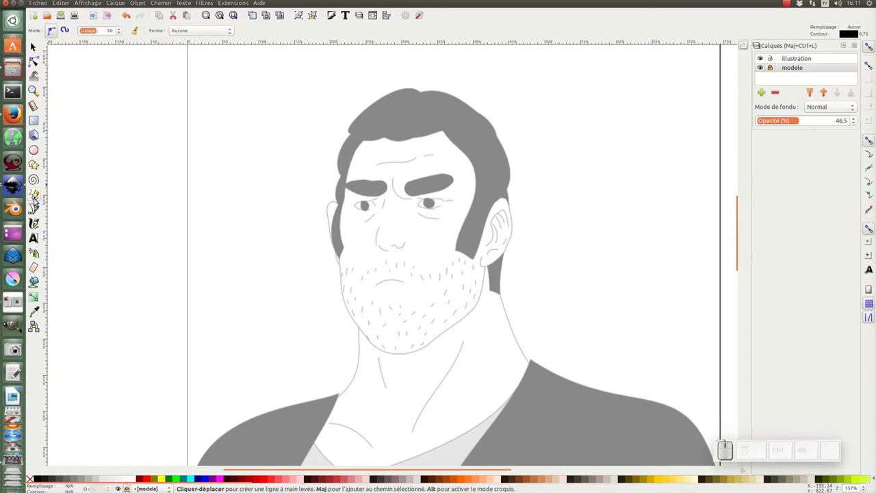
pyautogui.click(37, 199)
pyautogui.click(420, 97)
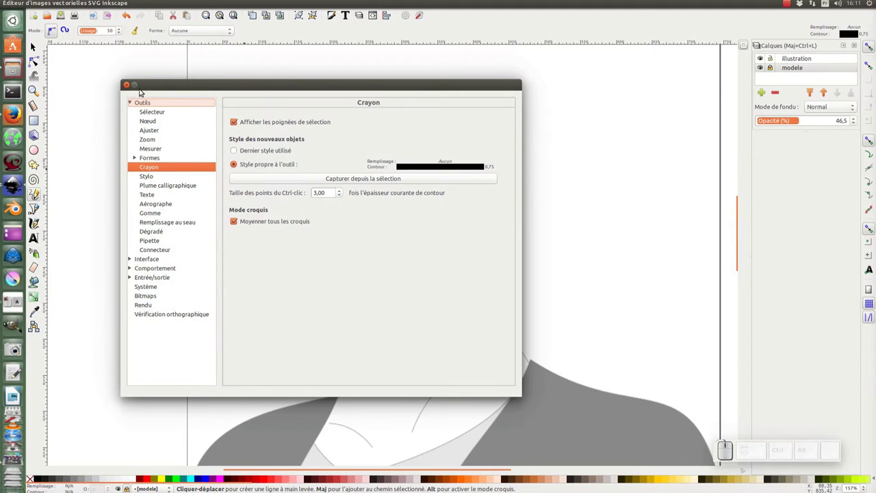
pyautogui.click(128, 92)
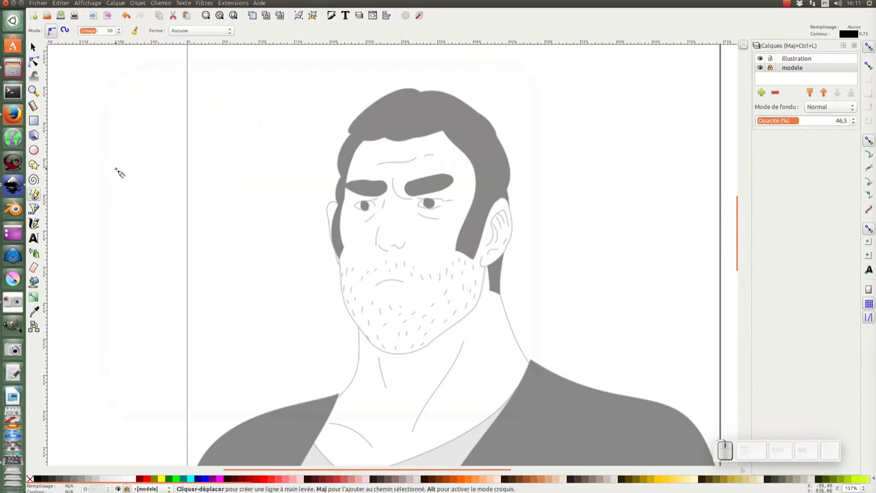
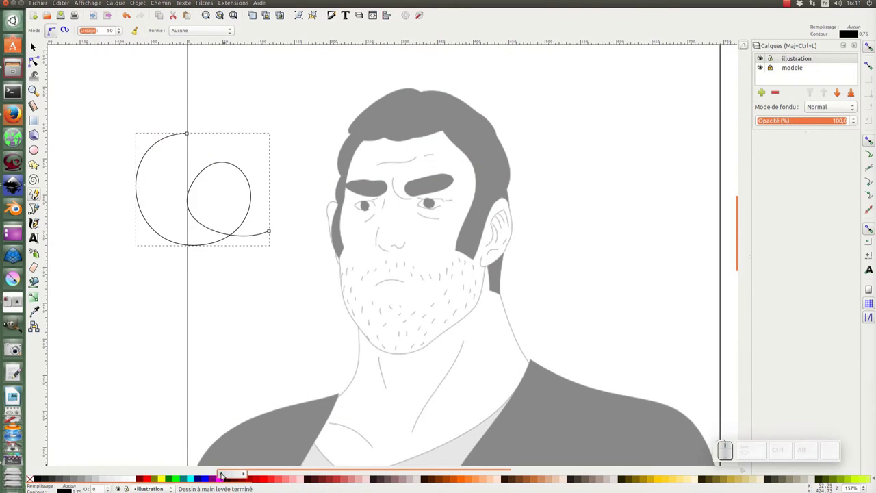
# - Give the scribbled loop a magenta fill and green outline, then select it
pyautogui.click(224, 482)
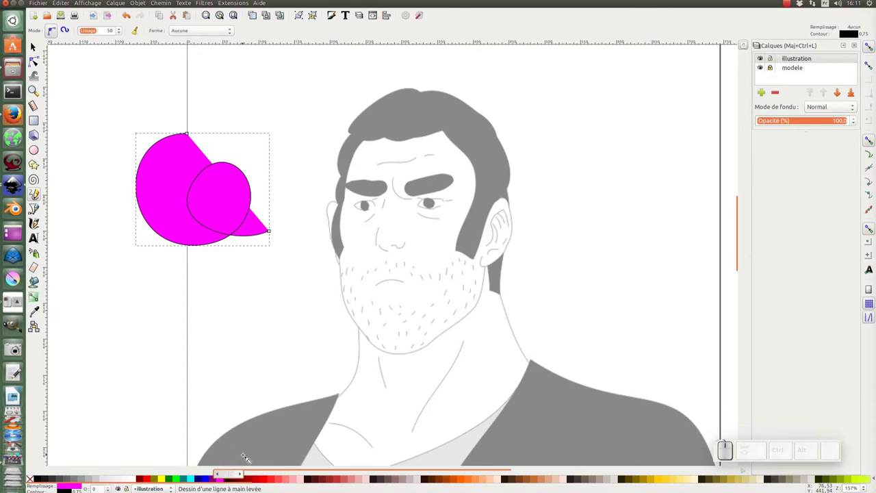
pyautogui.click(228, 482)
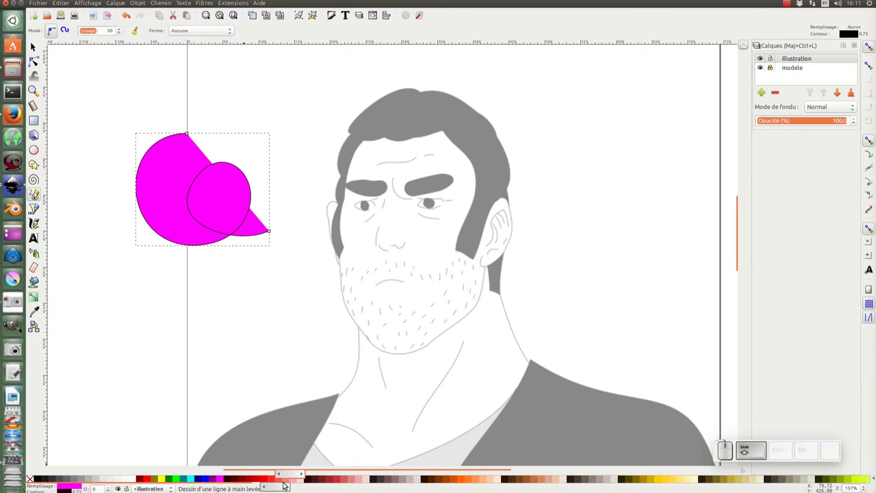
pyautogui.click(284, 481)
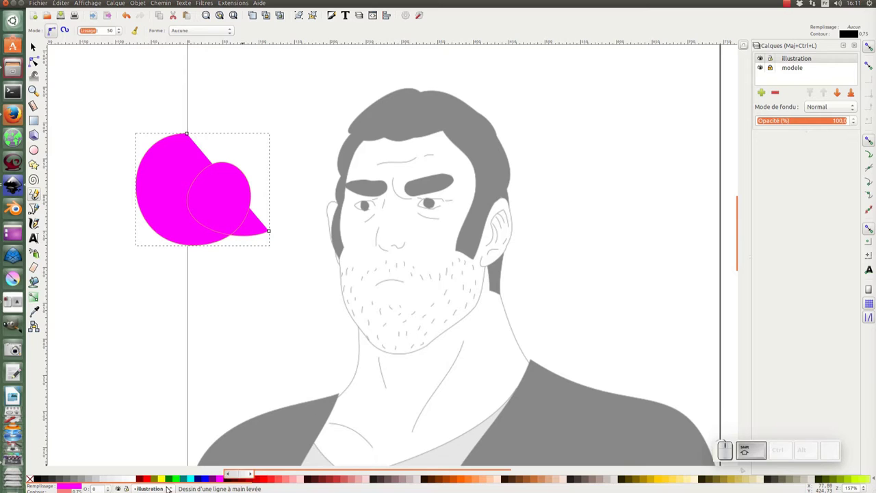
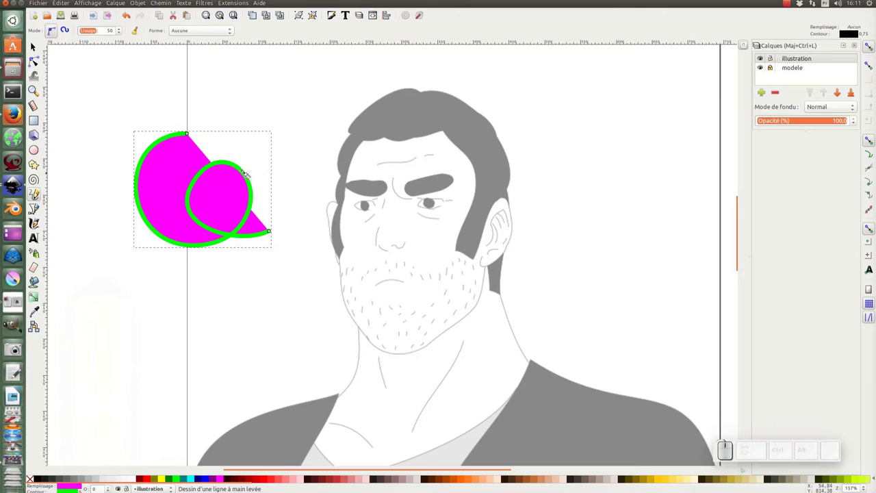
pyautogui.press('F1')
pyautogui.click(220, 188)
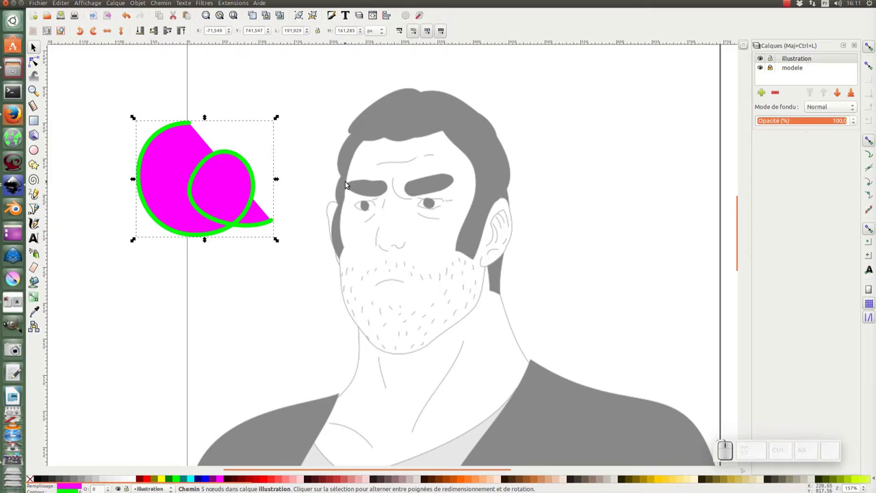
# - In Fill and Stroke, remove the scribble's fill and make its stroke black
pyautogui.click(335, 22)
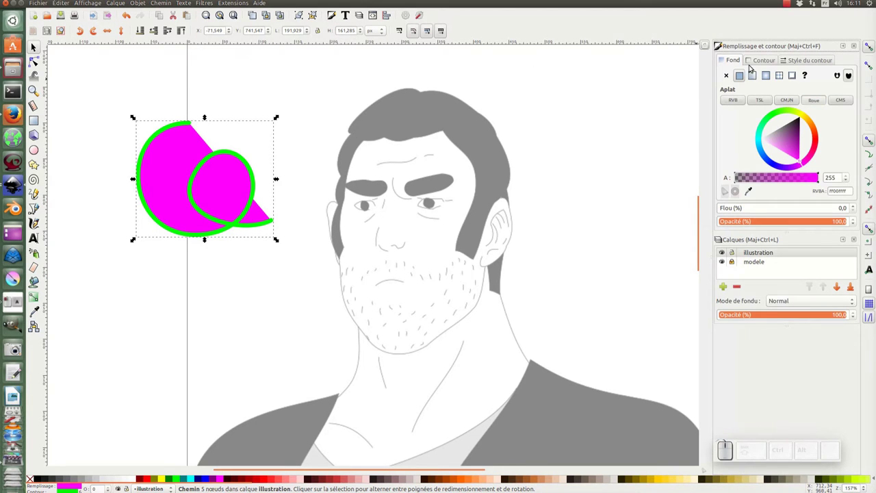
pyautogui.click(742, 82)
pyautogui.click(728, 81)
pyautogui.click(764, 67)
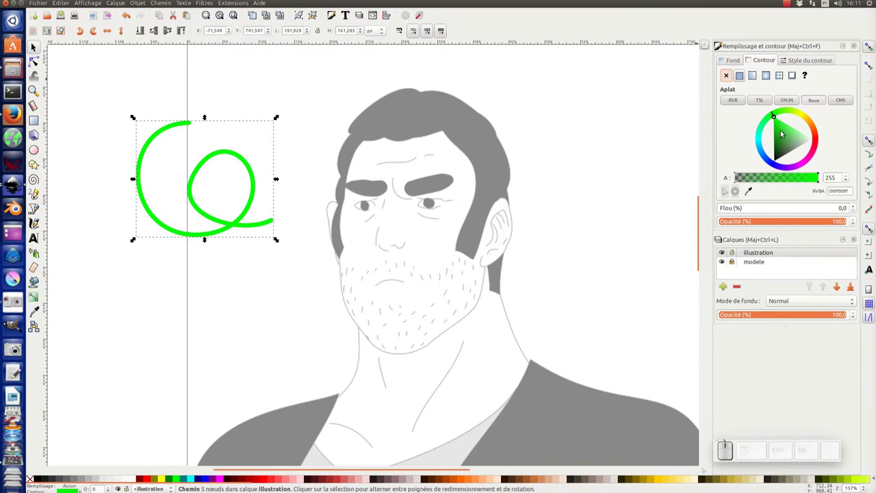
pyautogui.moveTo(778, 128); pyautogui.dragTo(793, 78)
# - Set the stroke width to 0.75 px with rounded ends
pyautogui.click(801, 60)
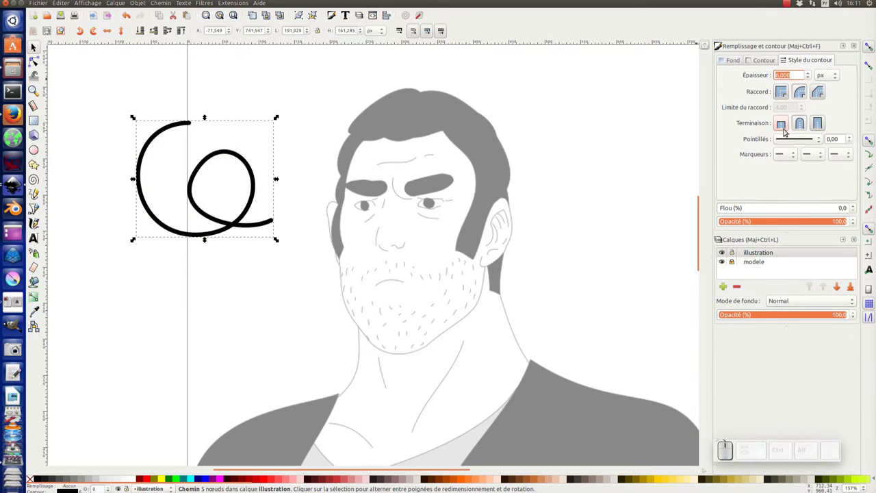
pyautogui.press('KP_0')
pyautogui.press('KP_Decimal')
pyautogui.press('KP_7')
pyautogui.press('KP_5')
pyautogui.press('KP_Enter')
pyautogui.click(279, 282)
pyautogui.click(235, 227)
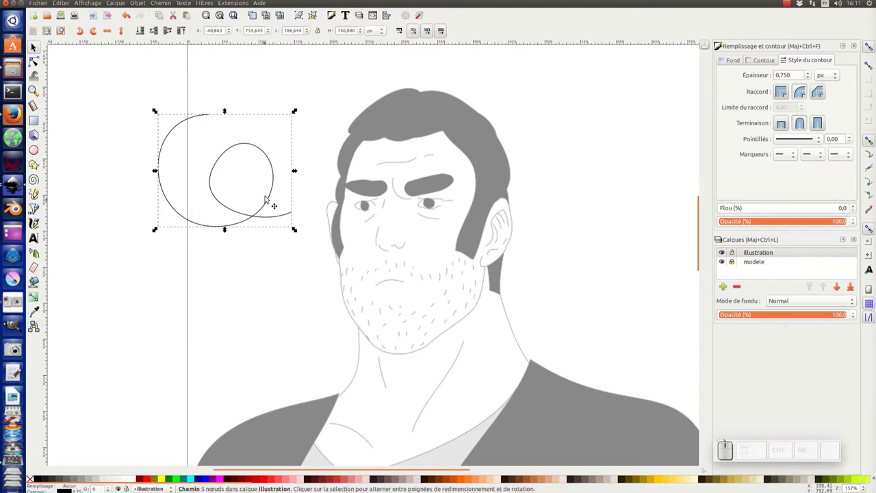
# - Capture the scribble's thin black unfilled style as the Pencil tool's own style
pyautogui.click(40, 197)
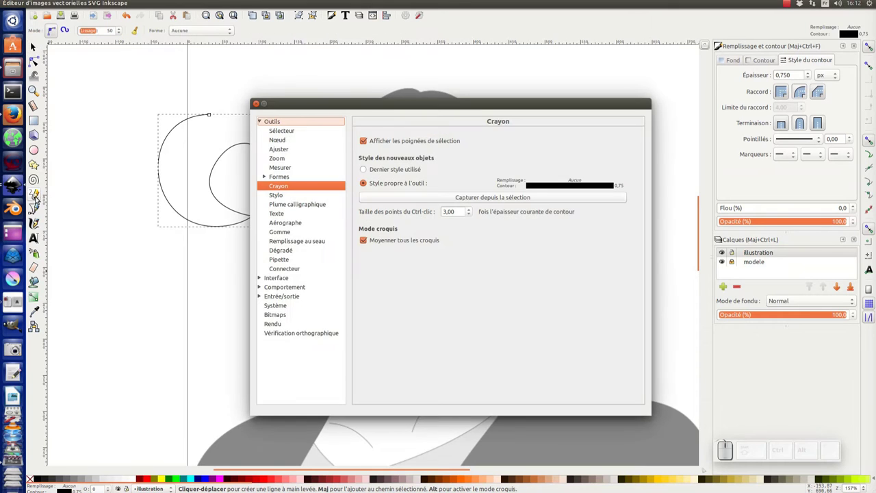
pyautogui.click(381, 106)
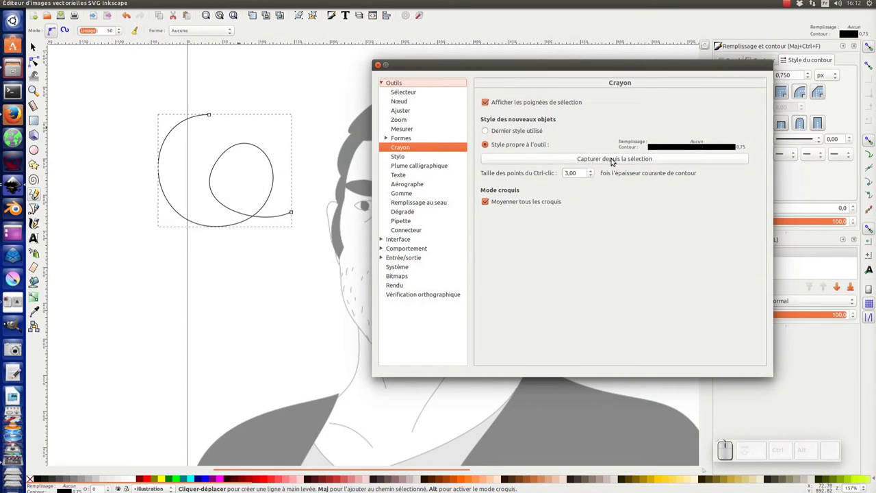
pyautogui.click(599, 159)
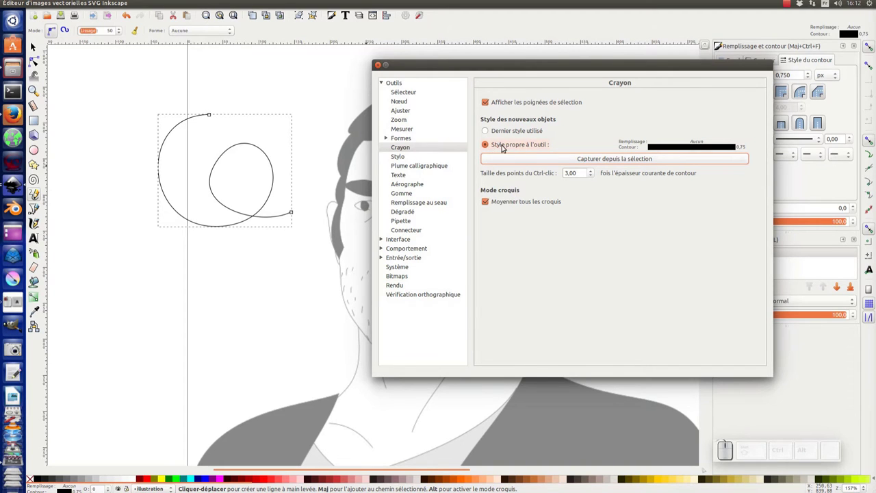
pyautogui.click(380, 72)
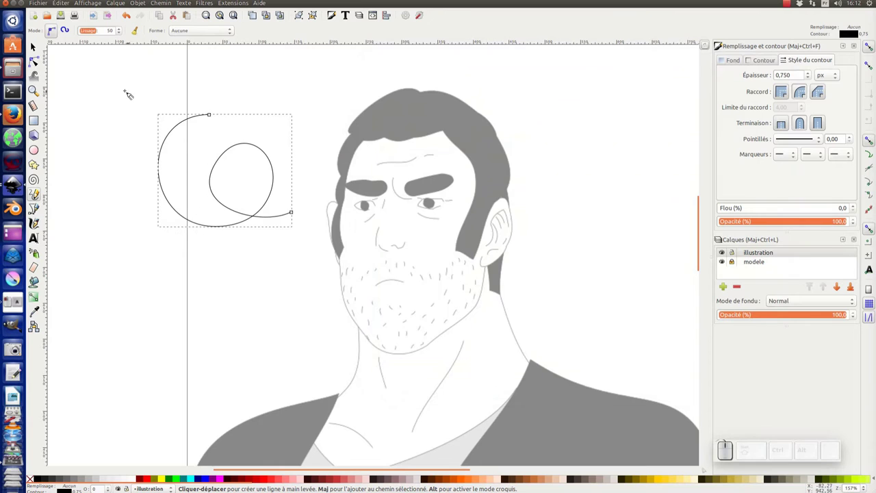
# - Delete the test scribble and return to the Pencil tool preferences
pyautogui.click(45, 54)
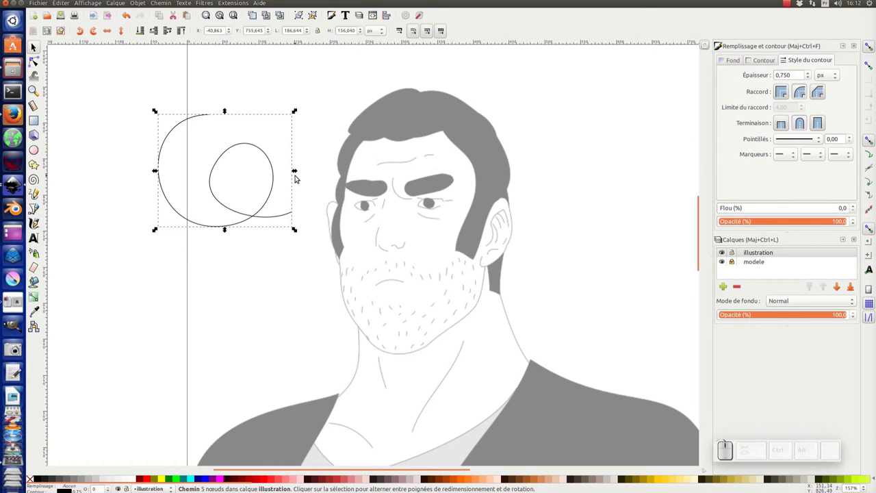
pyautogui.press('Delete')
pyautogui.press('F6')
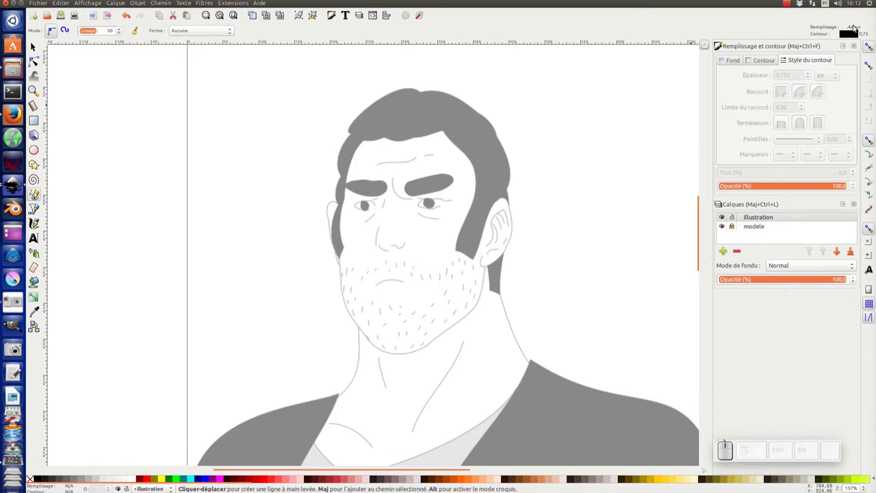
pyautogui.click(853, 37)
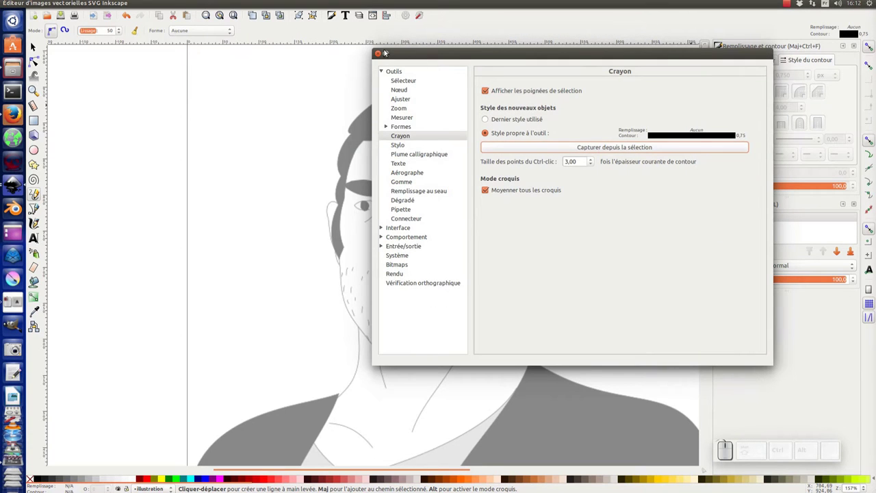
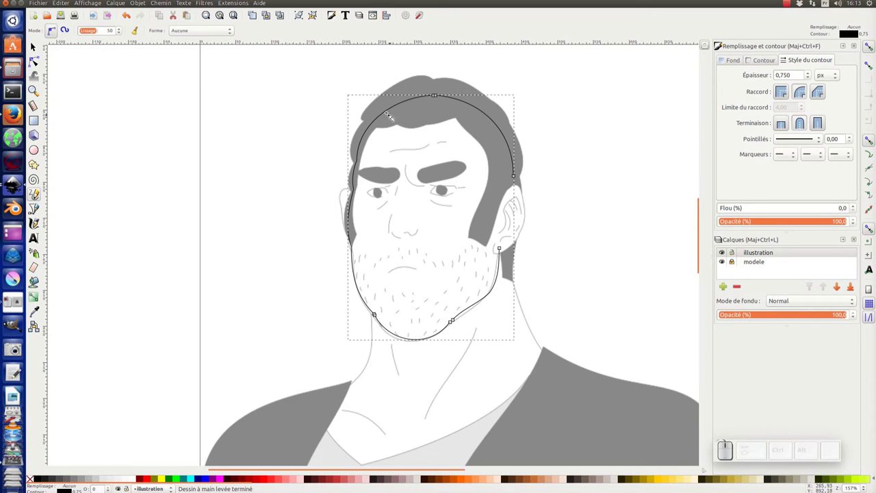
# - With the Node tool, test and undo an orange fill, then make the crown node a sharp corner
pyautogui.click(39, 61)
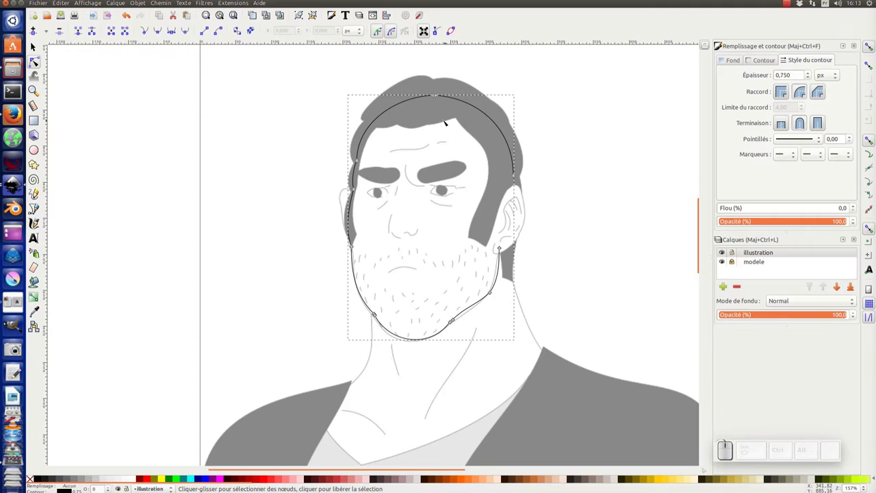
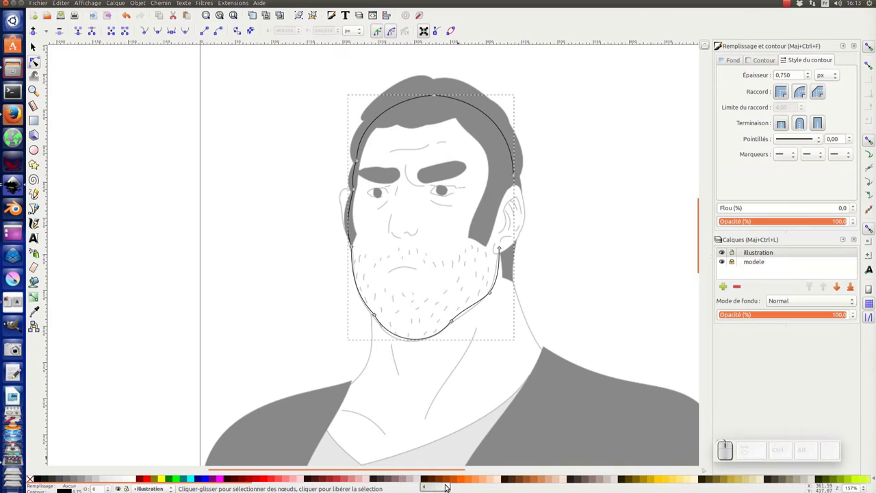
pyautogui.click(469, 482)
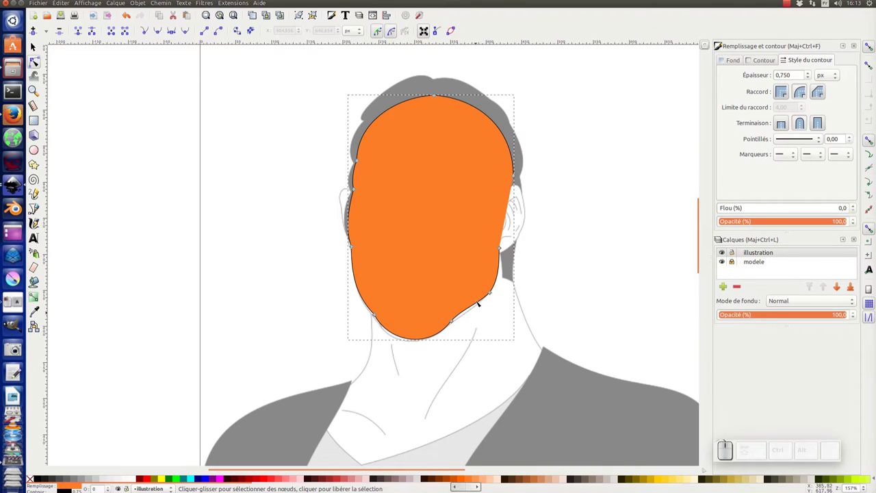
pyautogui.press('ctrl+z')
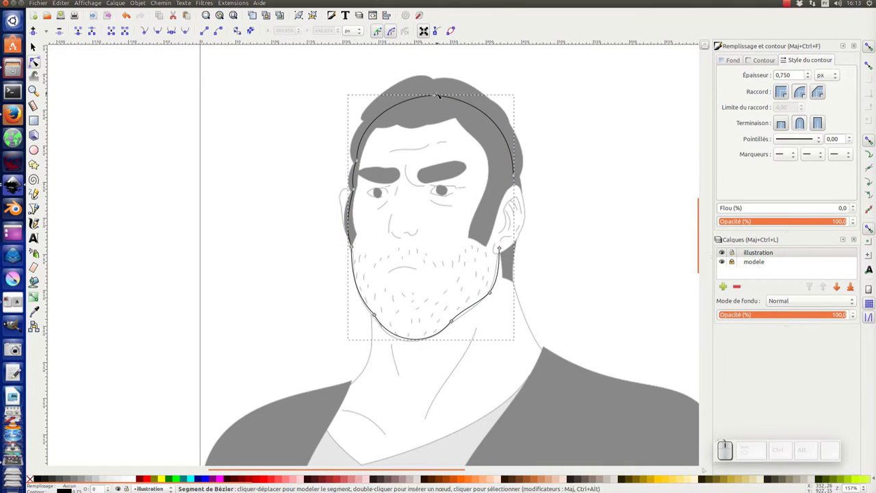
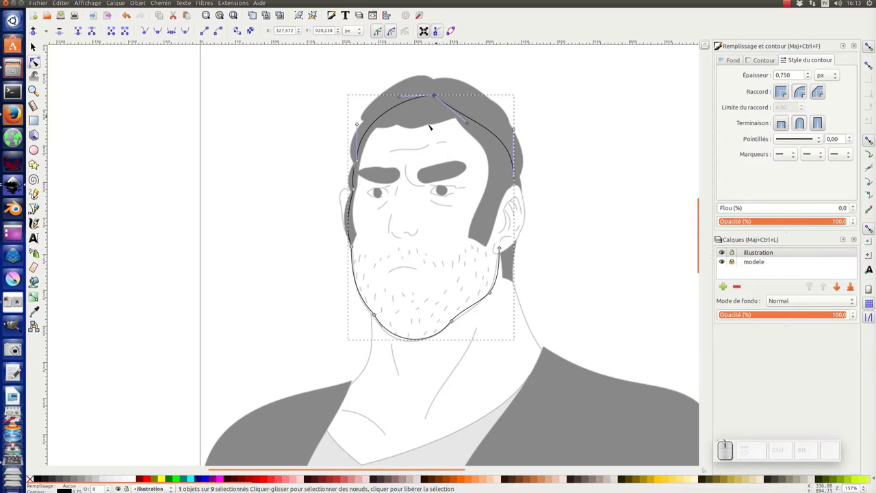
pyautogui.press('ctrl+z')
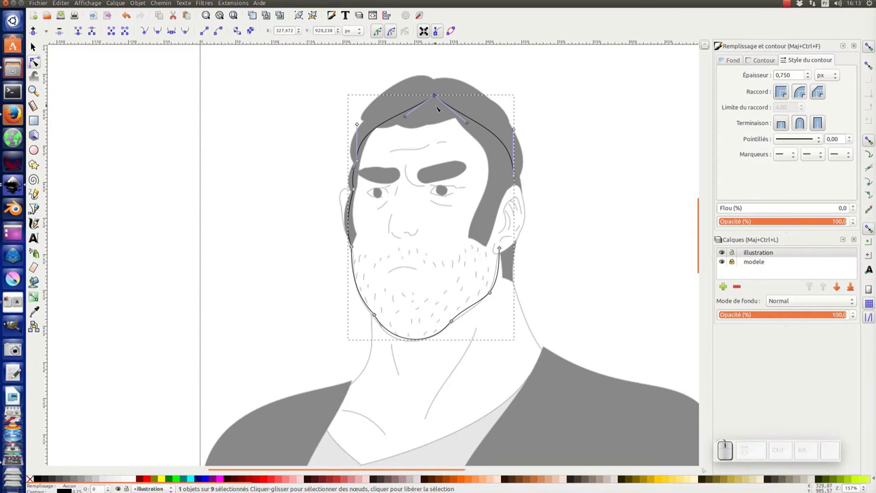
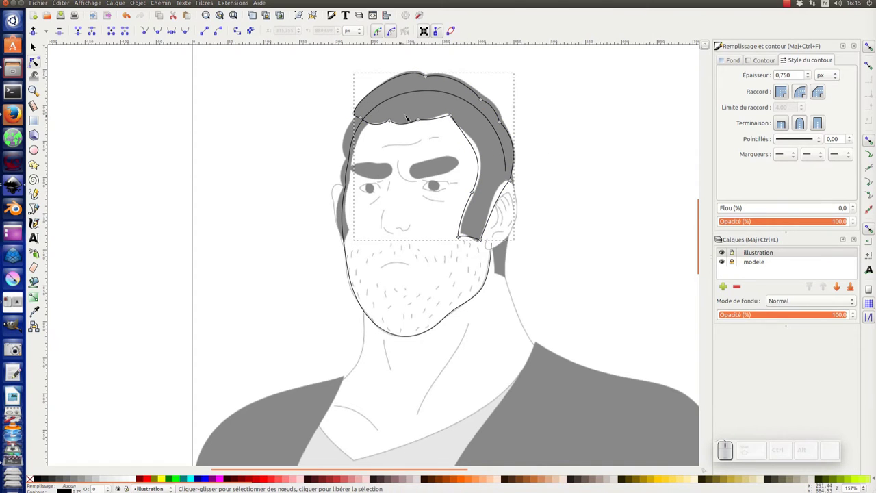
pyautogui.press('ctrl+z')
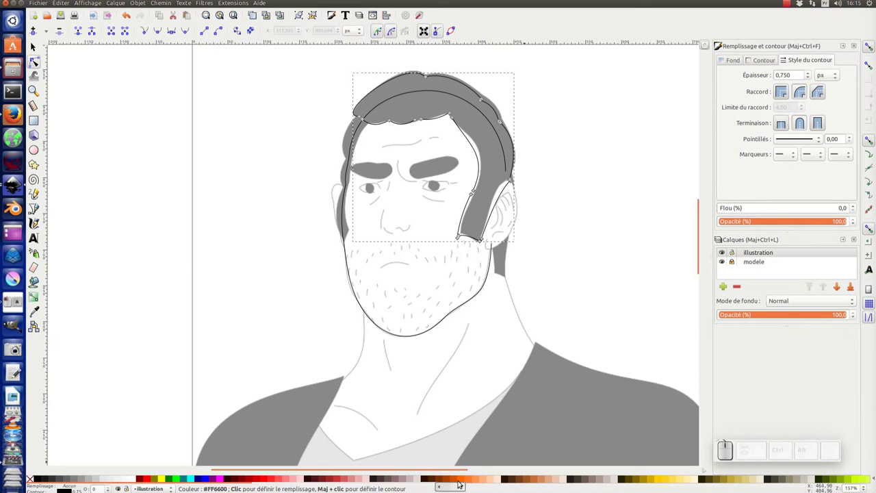
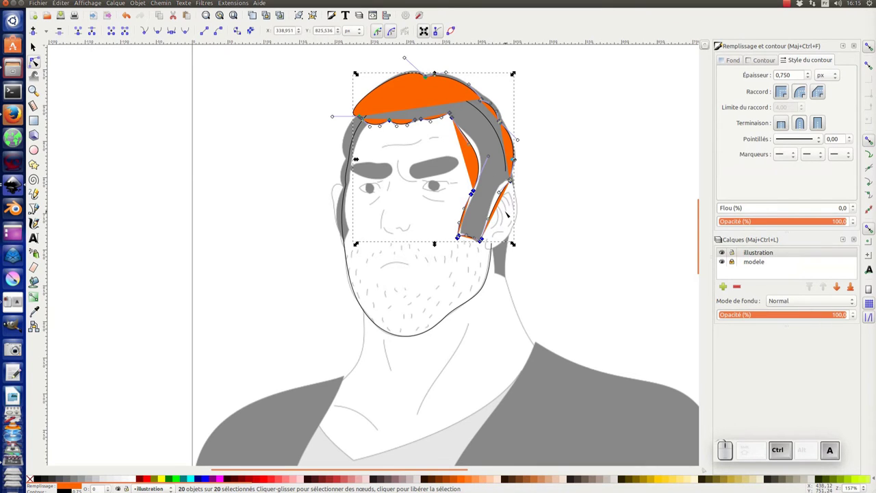
pyautogui.press('shift+j')
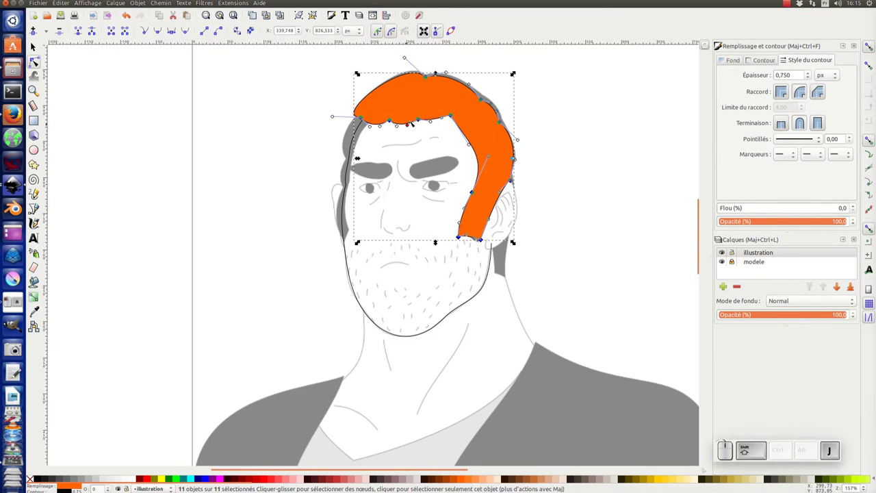
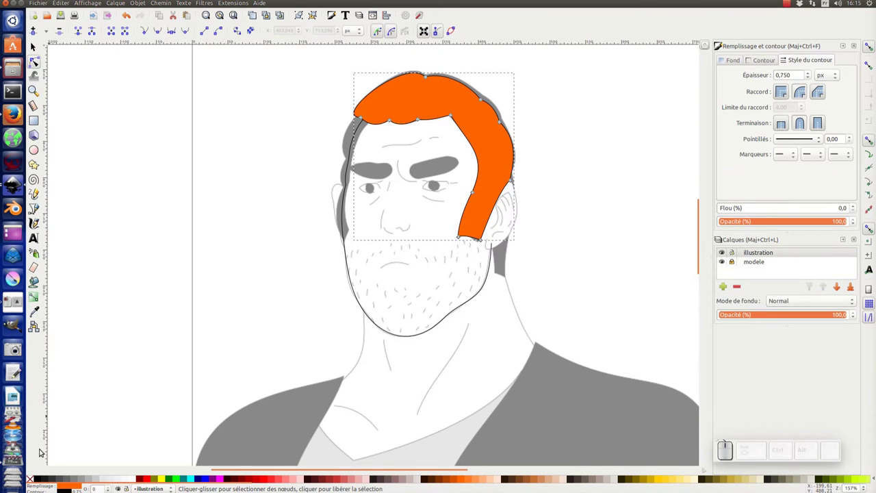
pyautogui.click(34, 482)
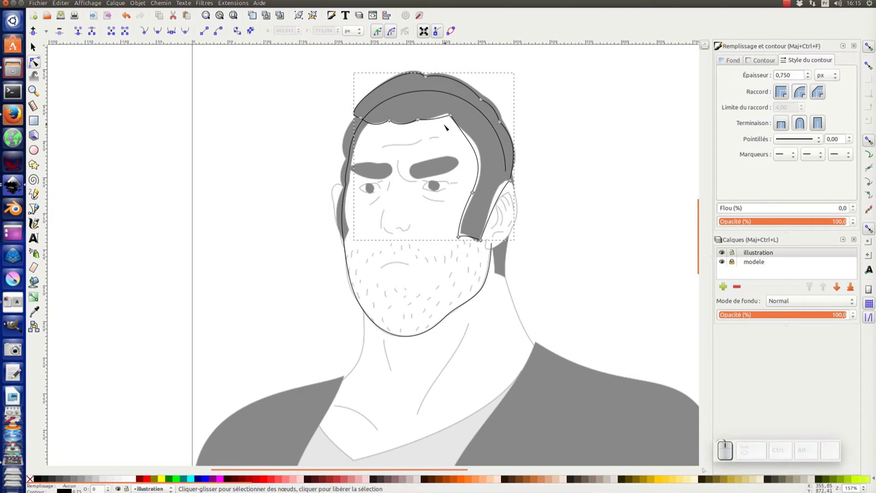
pyautogui.press('F6')
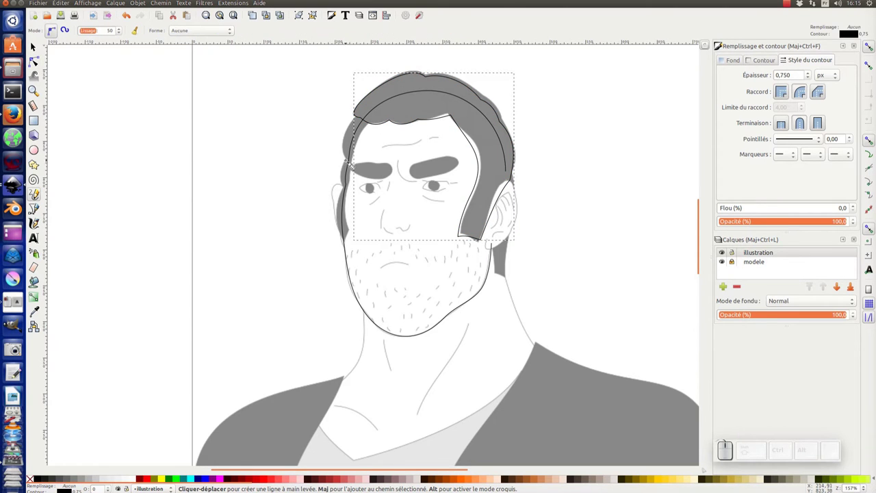
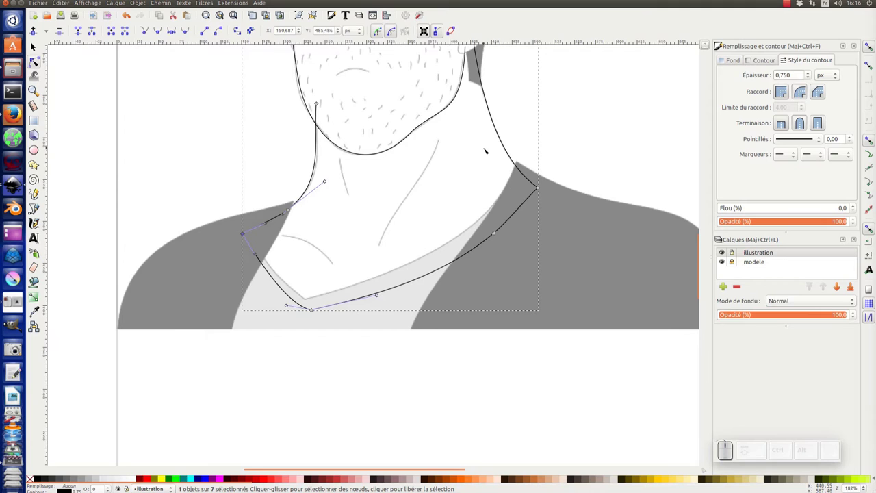
# - Join the two collar line ends at the V and continue the collar outline freehand
pyautogui.press('KP_Subtract')
pyautogui.press('F6')
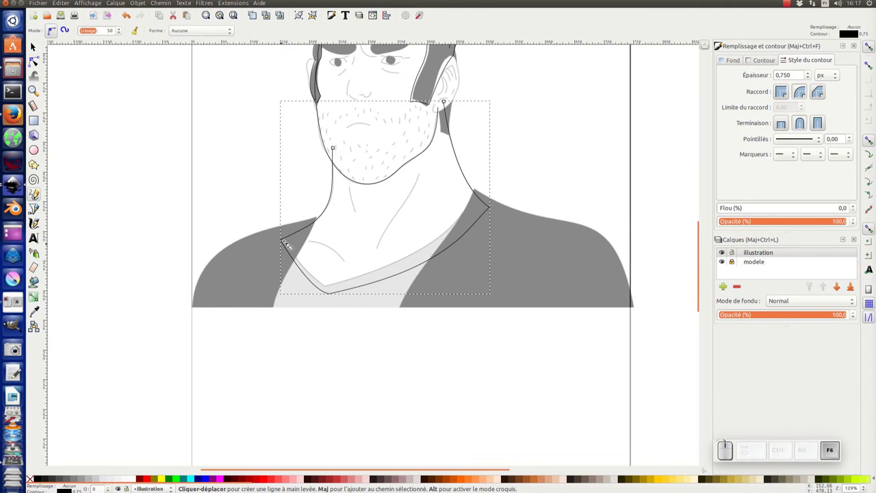
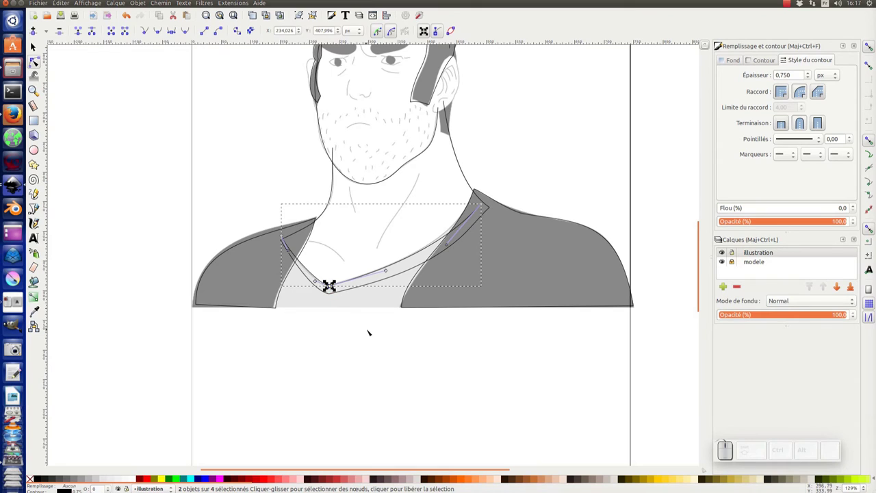
pyautogui.press('shift+j')
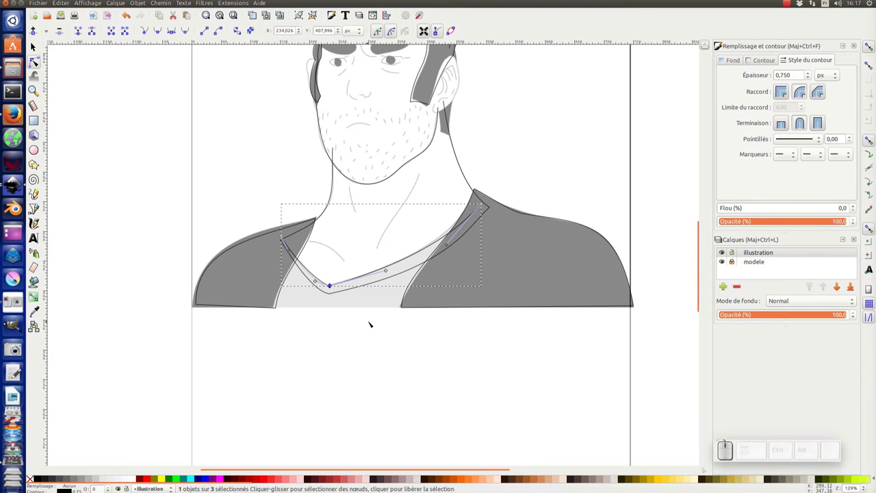
pyautogui.press('F6')
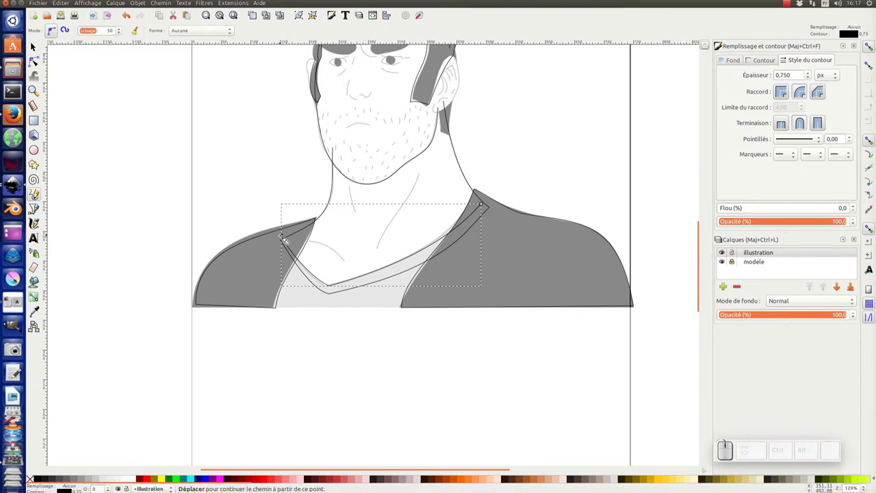
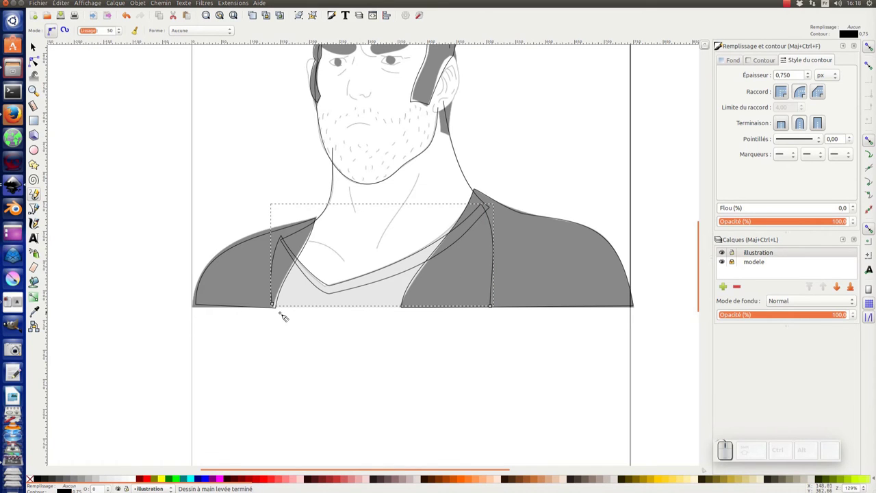
# - Close the V-neck shirt-front into a five-node path reaching the bottom edge
pyautogui.press('F2')
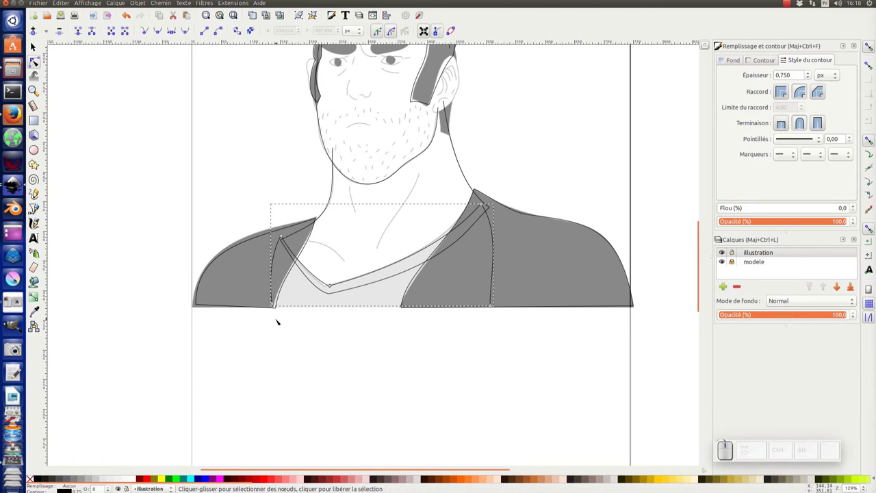
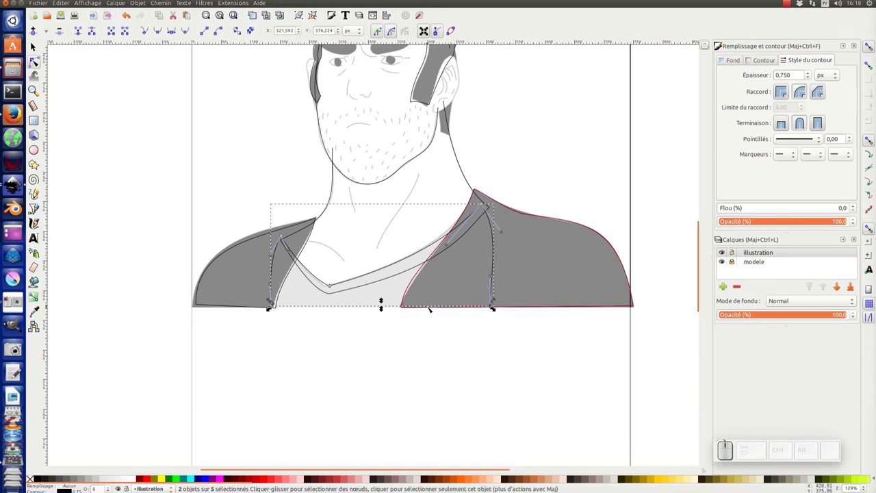
pyautogui.press('alt+j')
pyautogui.press('F1')
pyautogui.middleClick(360, 266)
pyautogui.middleClick(364, 259)
# - Save the drawing and select the shirt-front path on the illustration layer
pyautogui.press('ctrl+s')
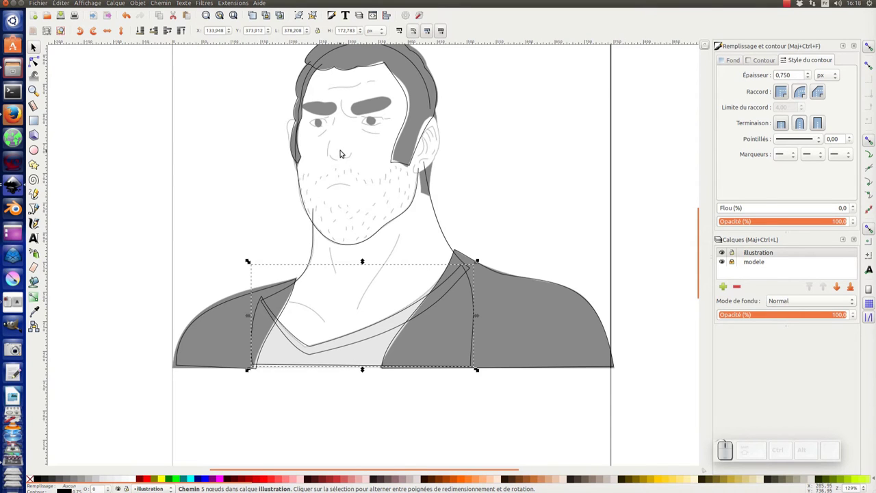
pyautogui.click(331, 152)
pyautogui.click(318, 222)
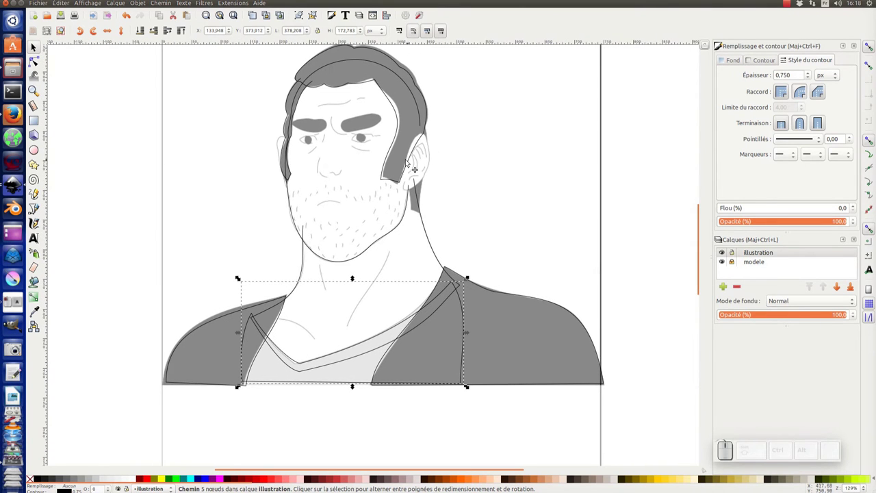
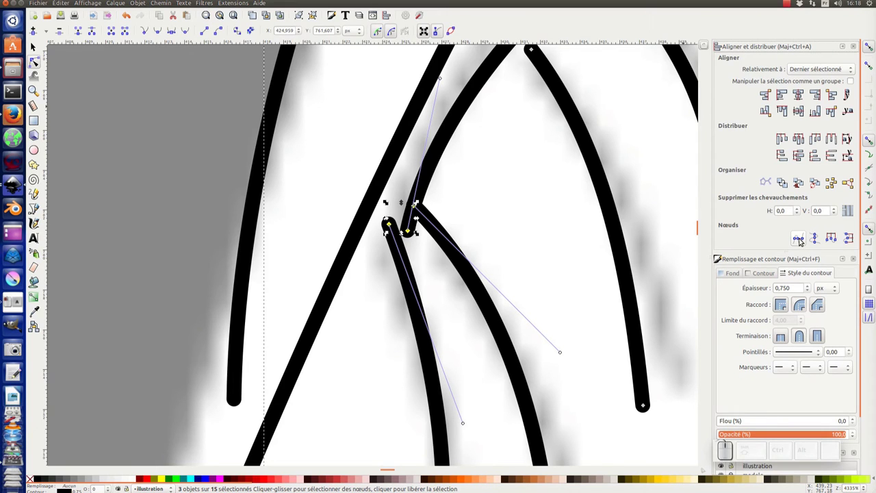
# - Align the two ear line end nodes horizontally and zoom back out to the whole head
pyautogui.click(798, 241)
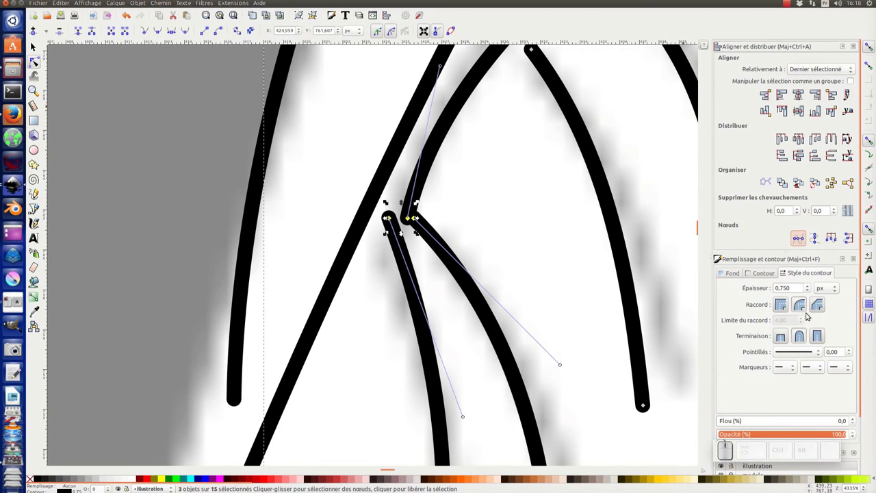
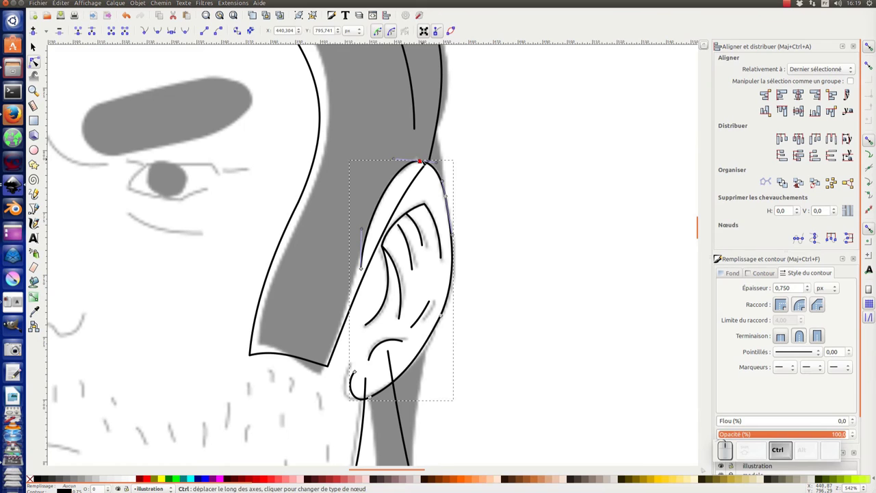
pyautogui.press('ctrl+F1')
pyautogui.press('KP_Subtract')
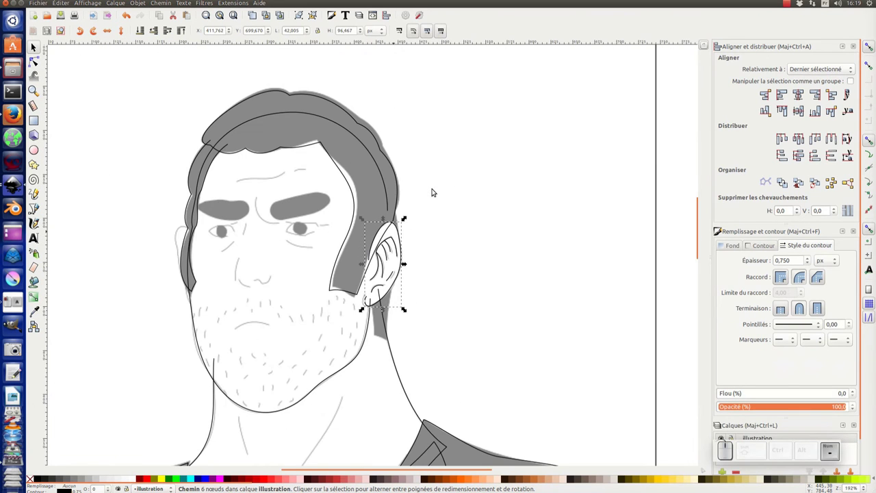
# - Scroll up to the eyebrows to outline the right eyebrow
pyautogui.scroll(3)
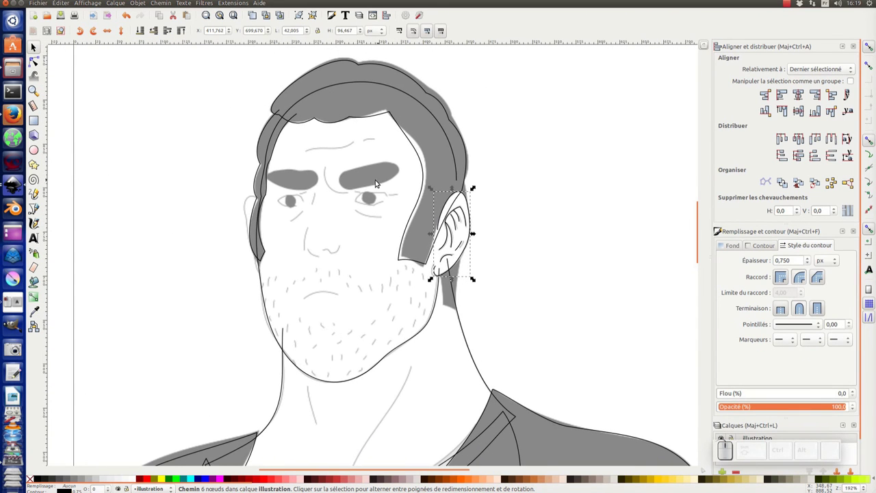
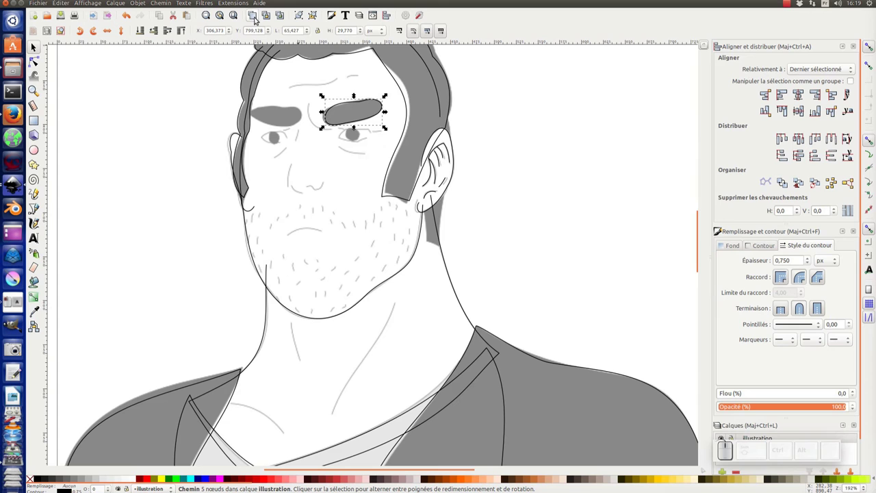
# - Duplicate and mirror the right eyebrow outline over the left eyebrow, then edit its nodes
pyautogui.click(63, 7)
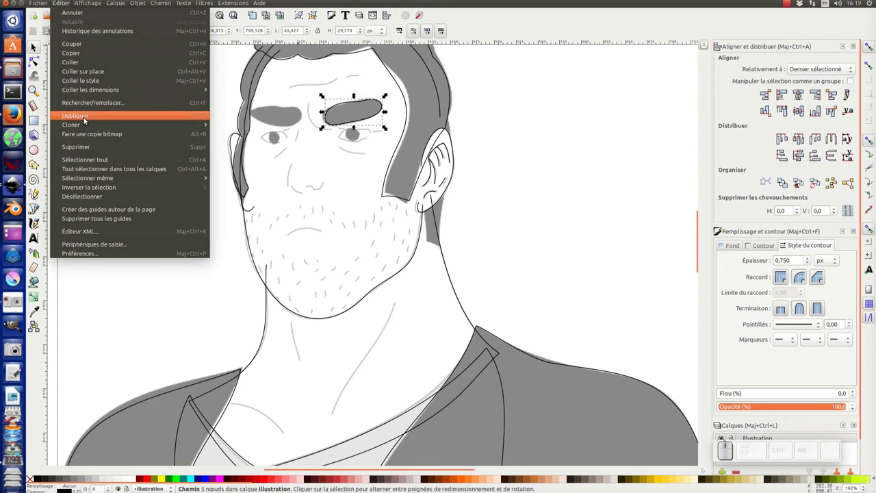
pyautogui.click(358, 152)
pyautogui.click(367, 120)
pyautogui.press('ctrl+d')
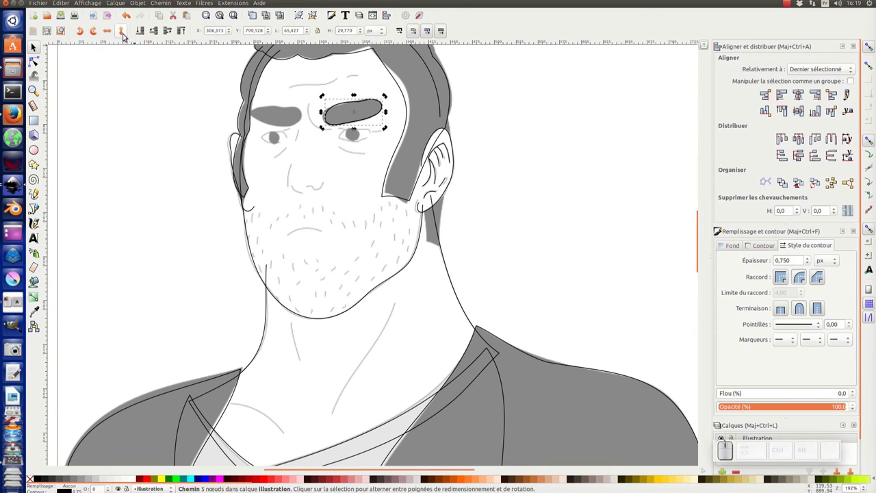
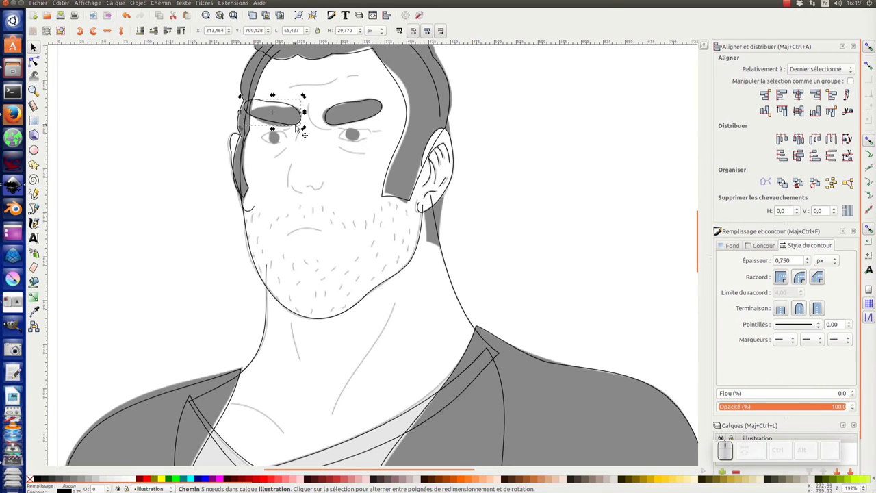
pyautogui.press('F2')
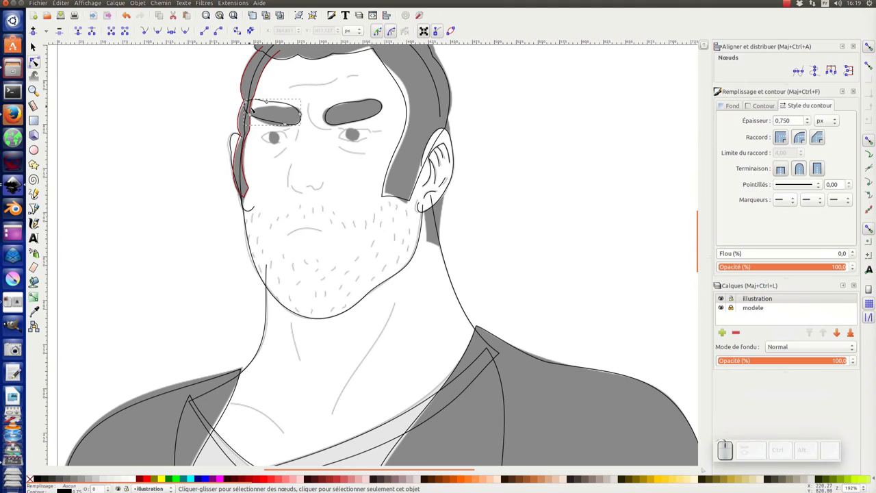
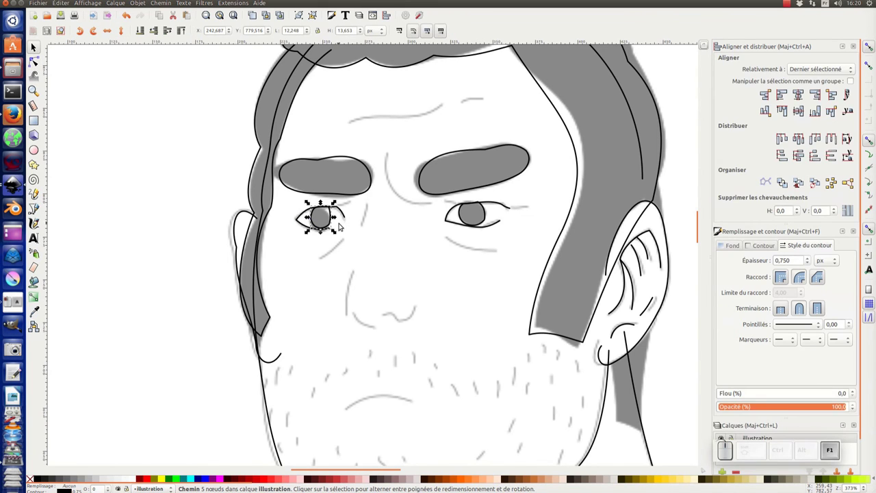
# - Sketch the almond eye outlines freehand around the pupils and deselect everything
pyautogui.press('KP_Subtract')
pyautogui.click(397, 257)
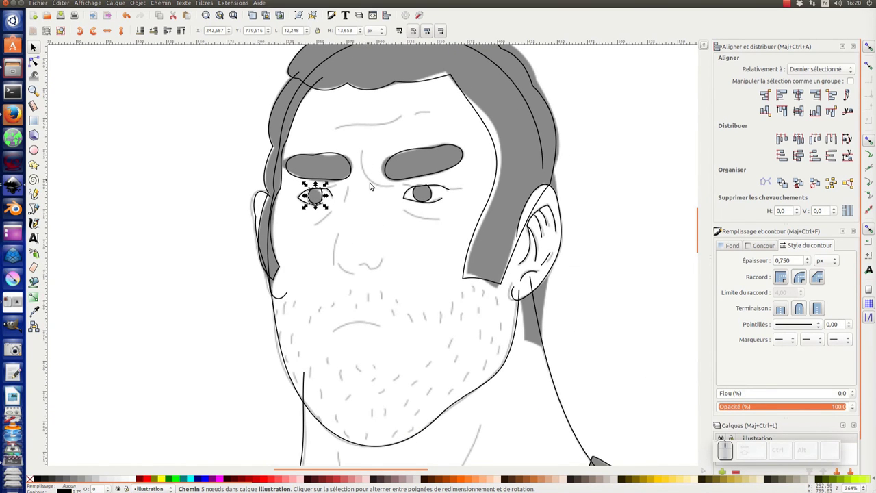
pyautogui.press('F6')
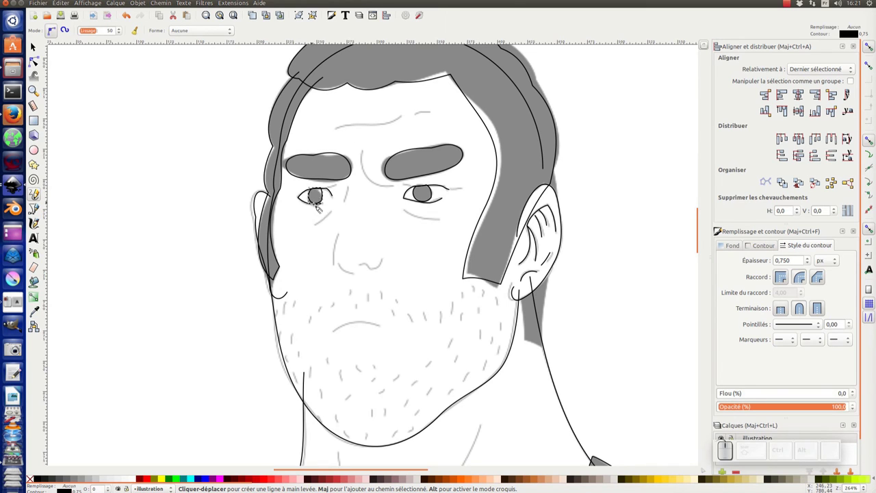
pyautogui.press('F1')
pyautogui.press('F1')
pyautogui.click(205, 207)
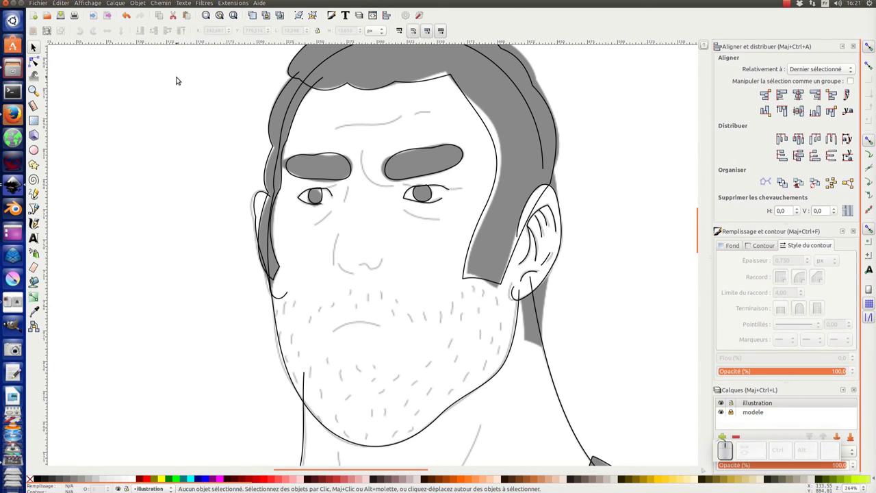
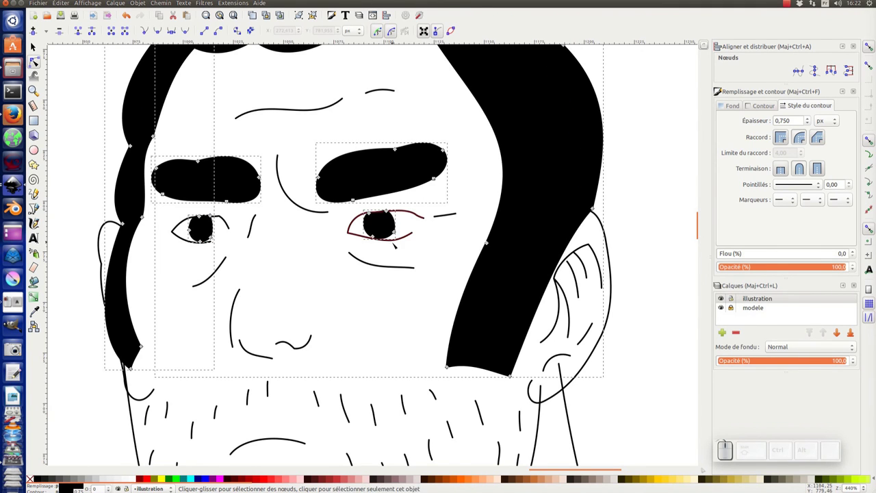
pyautogui.press('KP_Subtract')
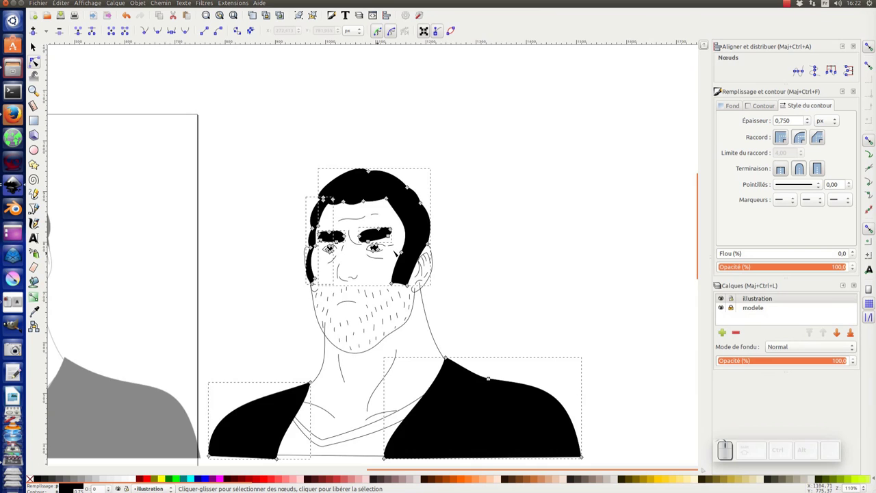
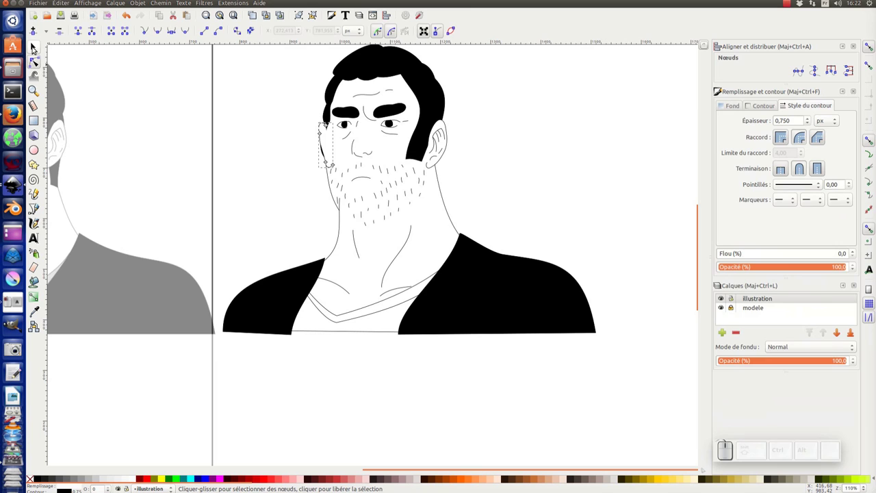
# - Raise the sideburn piece to the top so it sits in front of the face
pyautogui.click(34, 52)
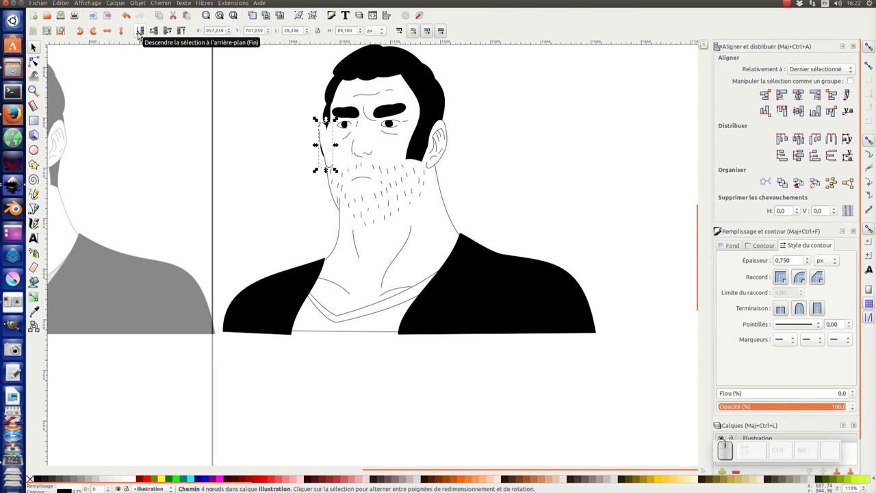
pyautogui.press('End')
pyautogui.press('End')
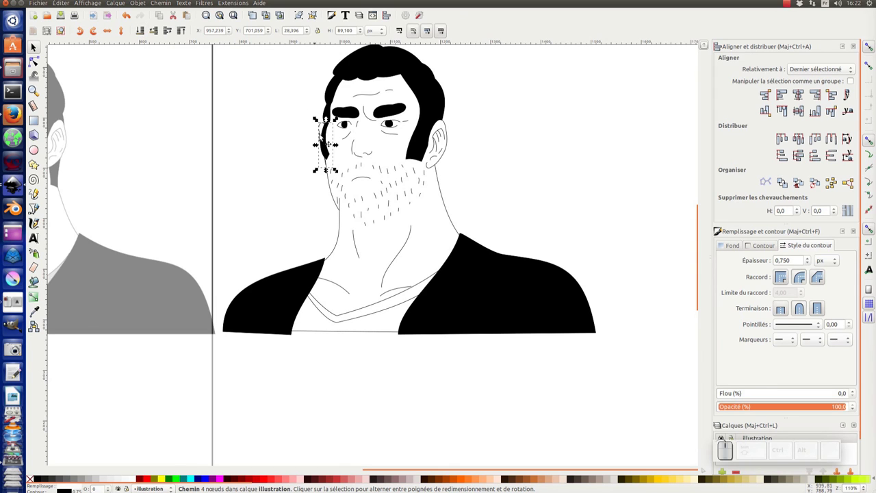
pyautogui.click(507, 128)
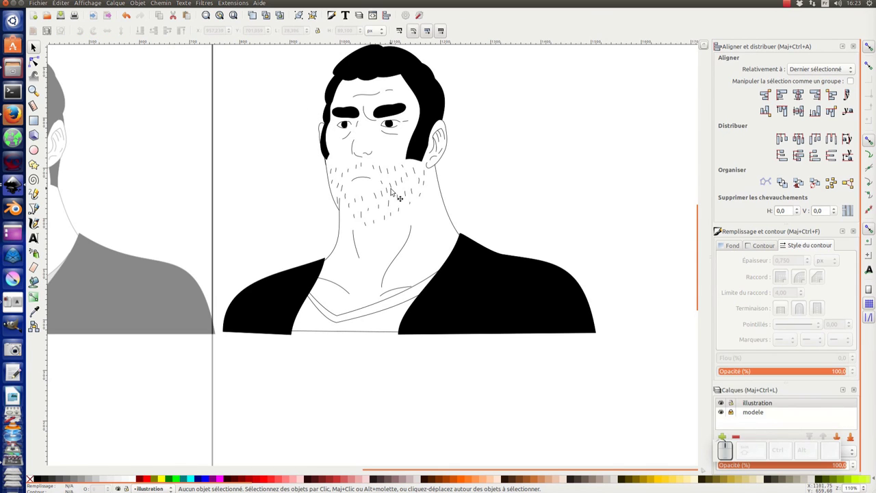
# - Group the beard stubble lines with the neck lines
pyautogui.click(390, 235)
pyautogui.click(492, 167)
pyautogui.click(442, 212)
pyautogui.click(412, 239)
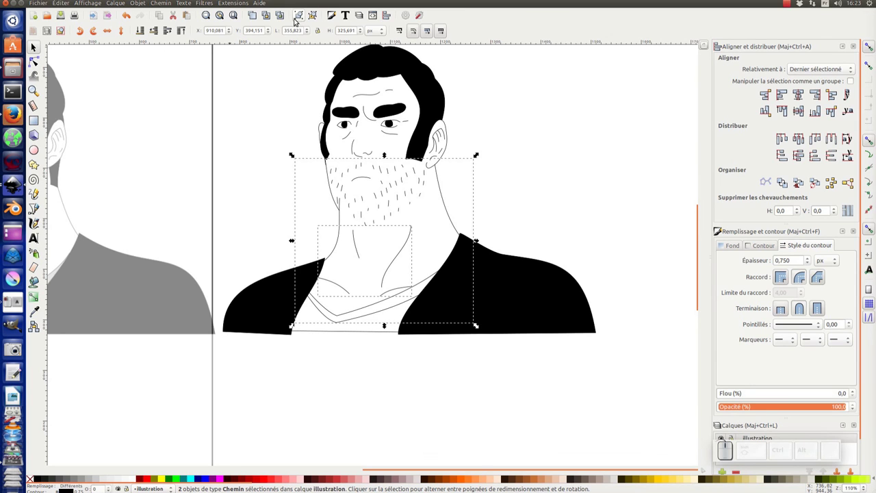
pyautogui.click(301, 23)
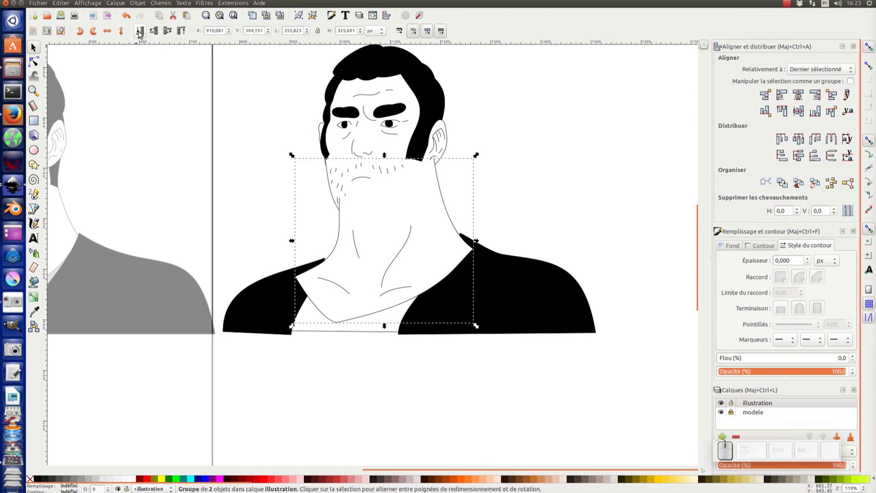
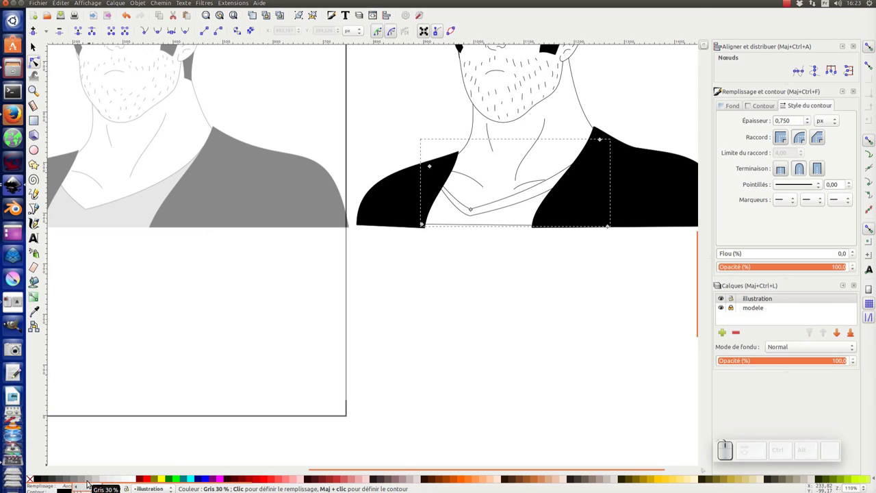
# - Fill the T-shirt light grey and lower it behind both black jacket panels
pyautogui.click(89, 484)
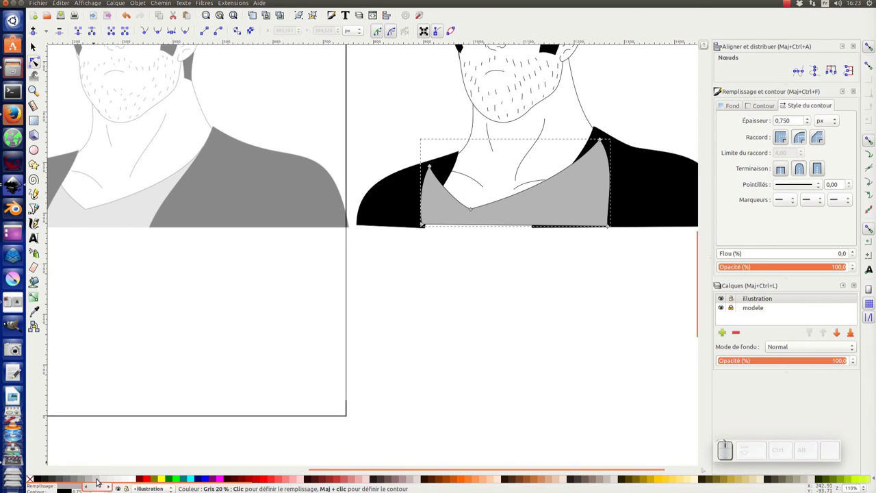
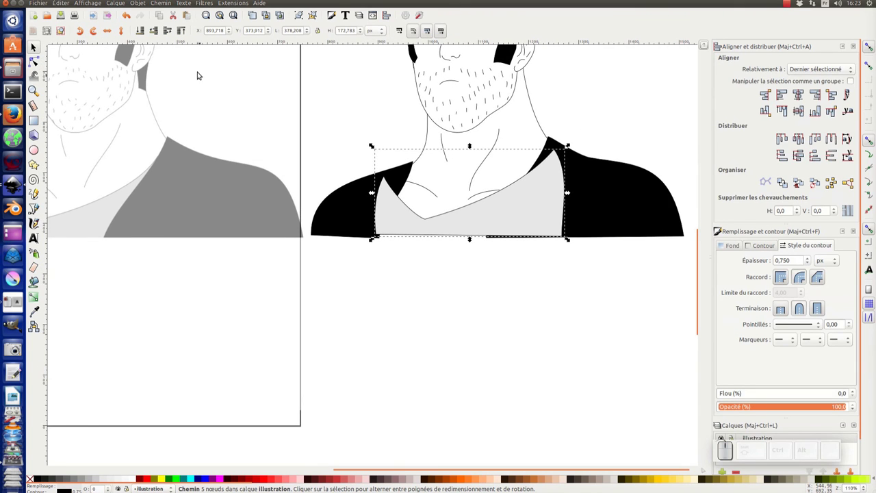
pyautogui.click(157, 39)
pyautogui.click(159, 38)
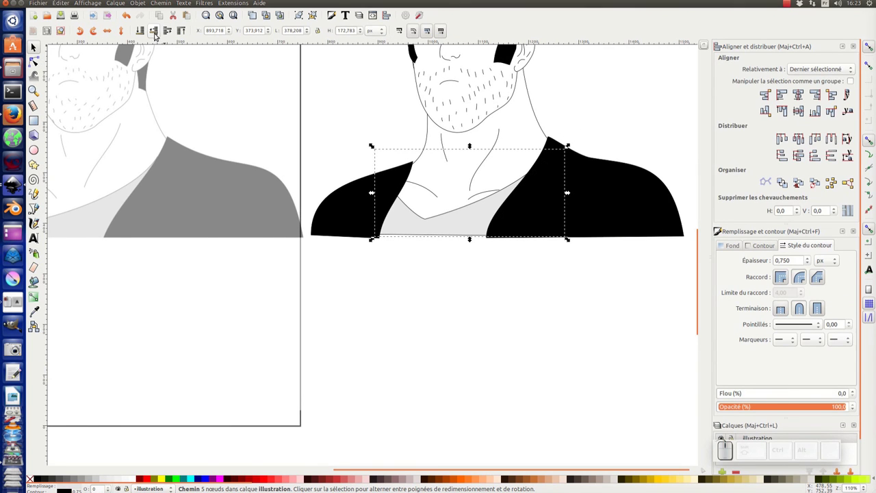
pyautogui.click(411, 143)
pyautogui.click(422, 231)
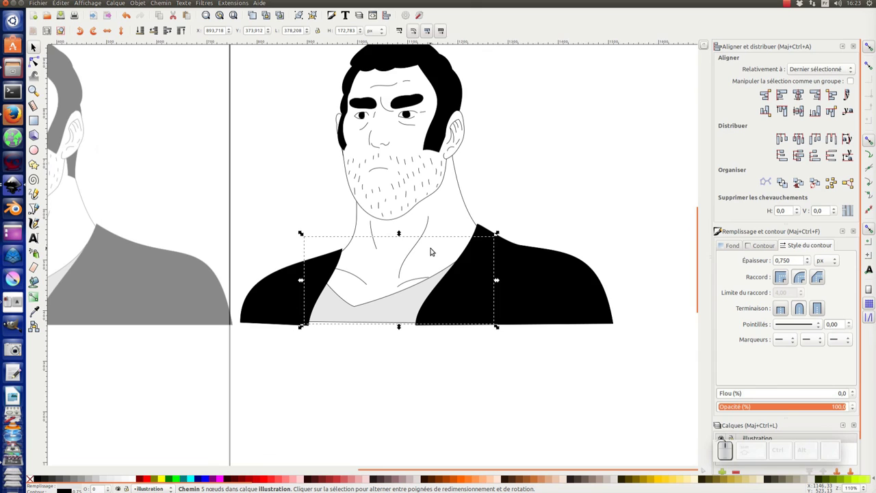
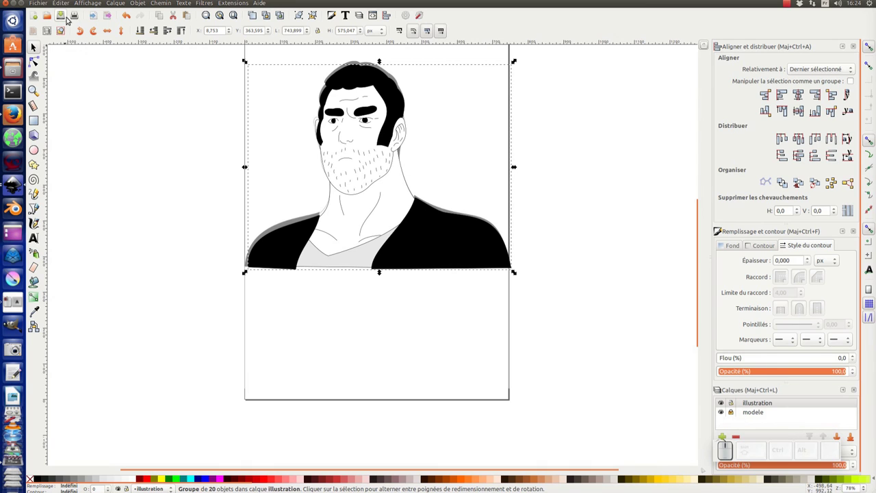
# - In Document Properties, set the resize-to-content margins to 5 mm
pyautogui.click(63, 18)
pyautogui.middleClick(231, 134)
pyautogui.click(577, 114)
pyautogui.click(361, 120)
pyautogui.click(409, 20)
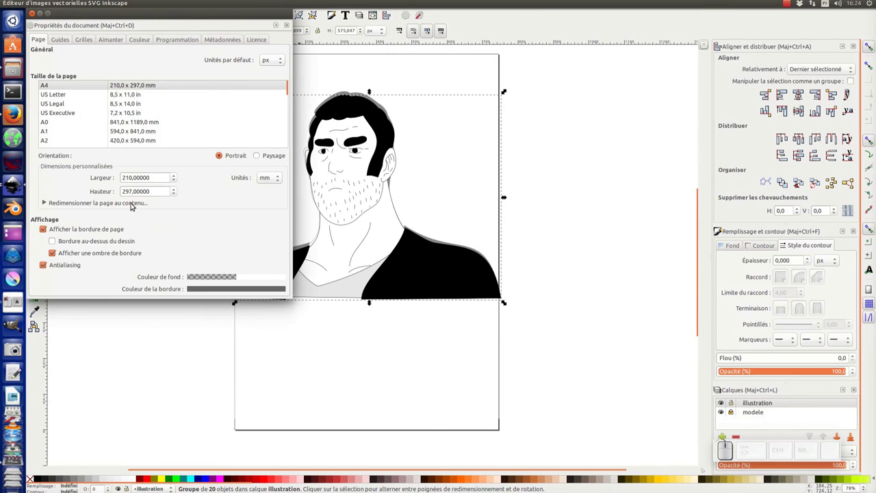
pyautogui.click(88, 210)
pyautogui.click(104, 209)
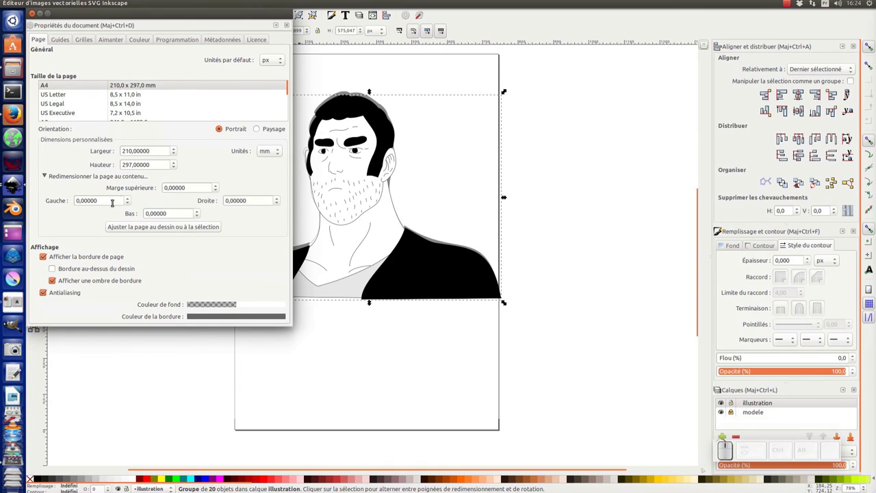
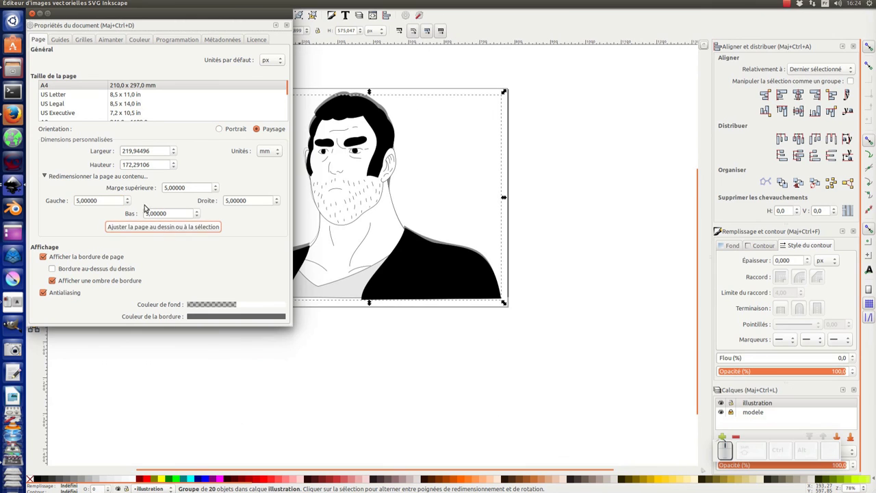
# - Resize the page to the drawing and close the document properties
pyautogui.click(36, 18)
pyautogui.click(85, 67)
pyautogui.click(65, 21)
pyautogui.press('ctrl+shift+k')
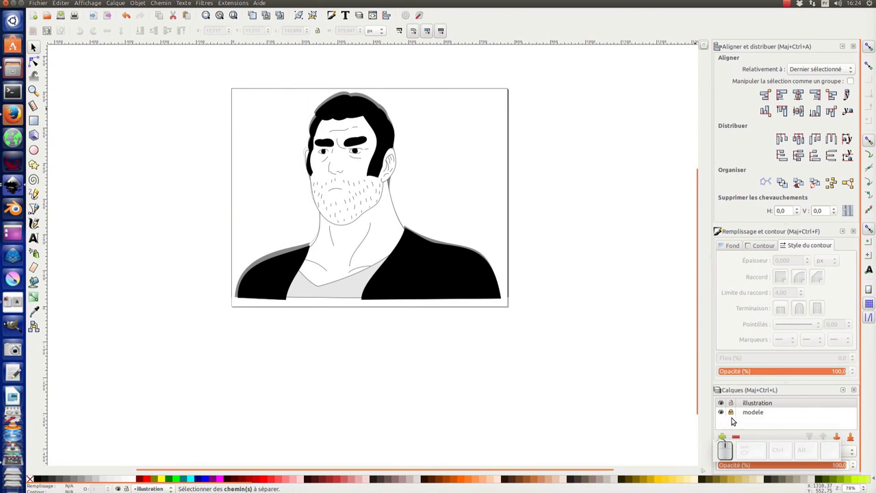
# - Hide the faded reference photo and save the portrait as dessin-1.svg
pyautogui.click(723, 412)
pyautogui.middleClick(528, 278)
pyautogui.click(568, 263)
pyautogui.click(63, 18)
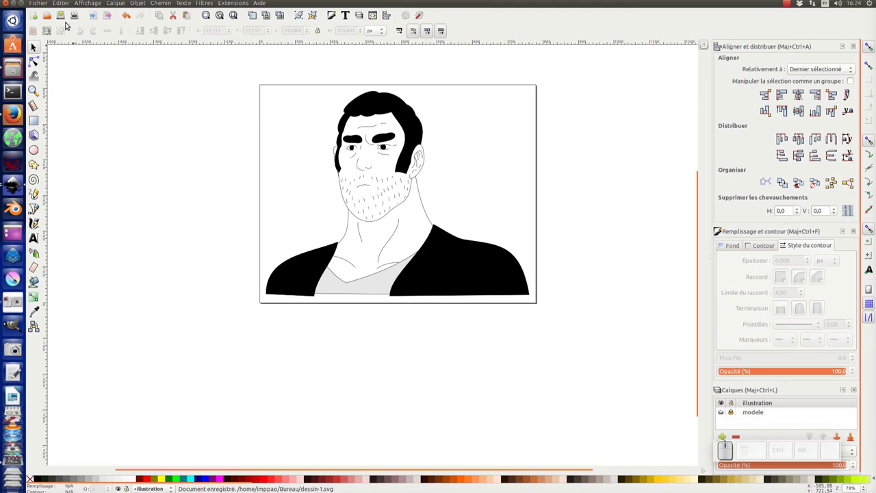